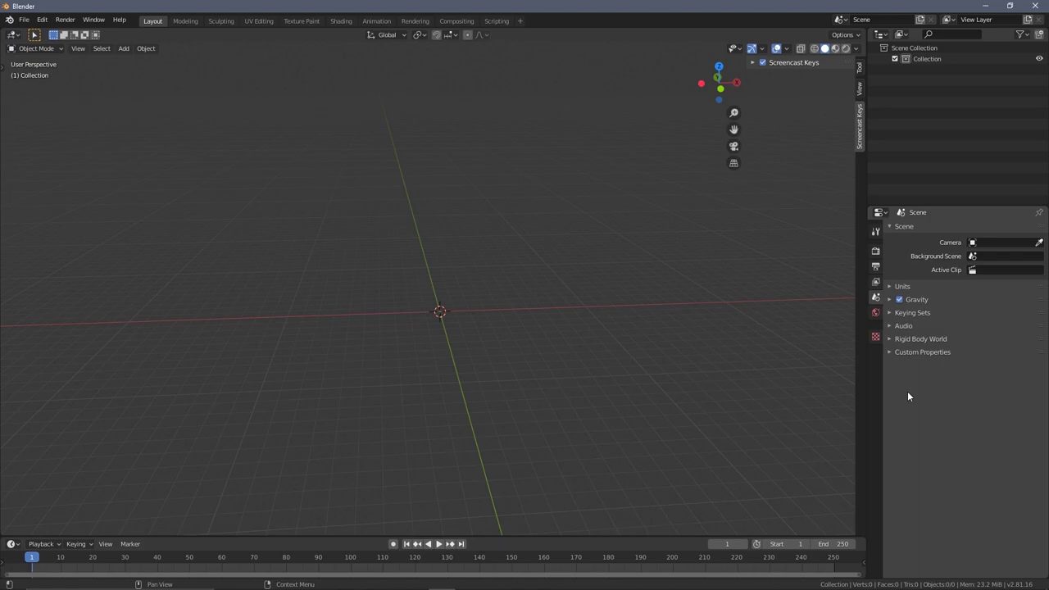
# Add a UV sphere at the origin and frame it in the viewport.
pyautogui.press('shift+a')
pyautogui.click(460, 349)
pyautogui.press('shift+a')
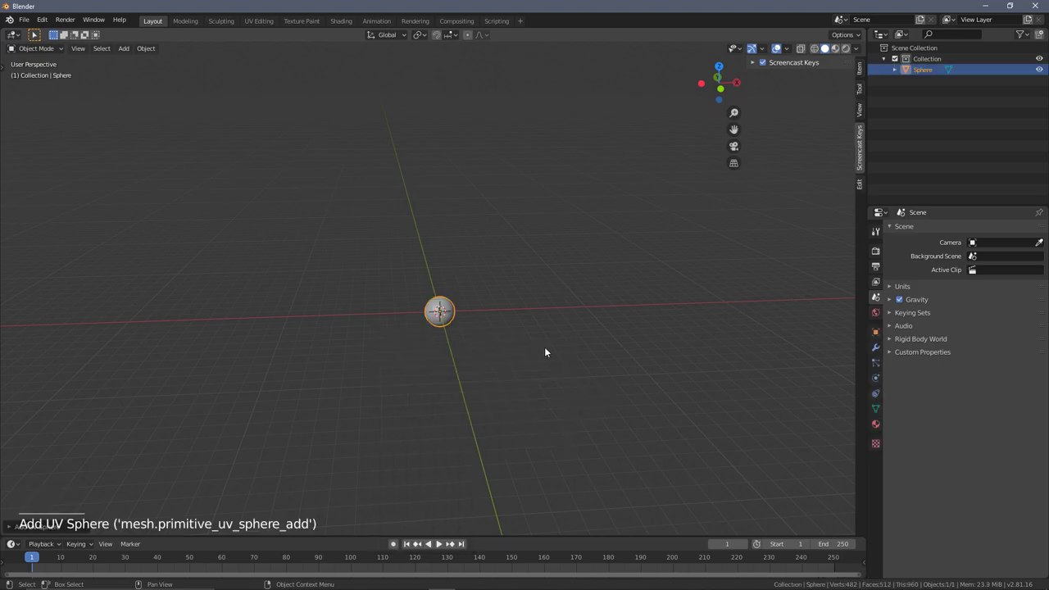
pyautogui.scroll(3)
pyautogui.middleClick(541, 376)
pyautogui.scroll(-3)
pyautogui.scroll(3)
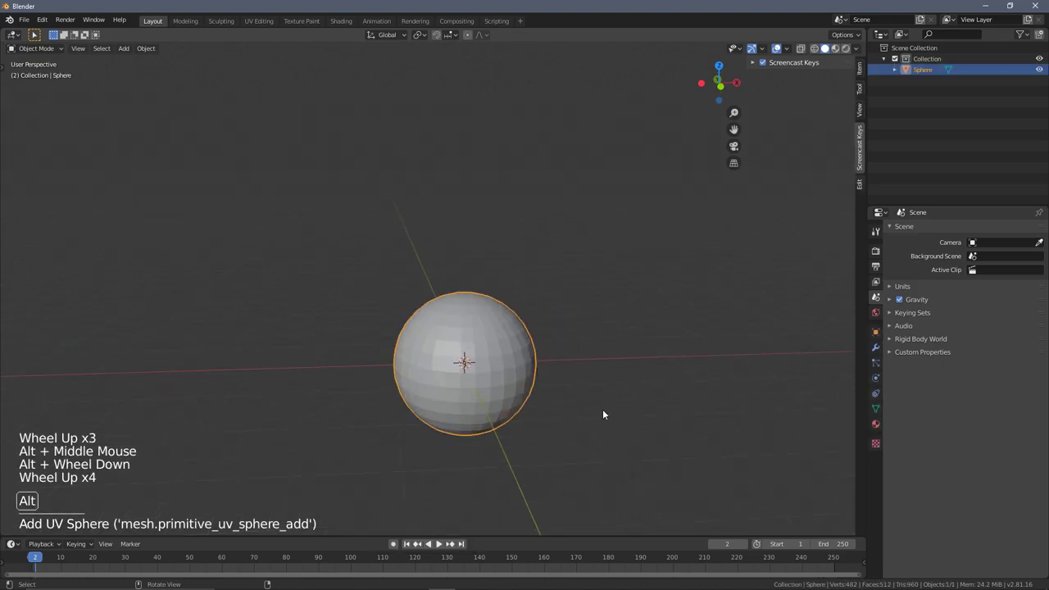
pyautogui.middleClick(596, 388)
pyautogui.scroll(-3)
pyautogui.middleClick(548, 318)
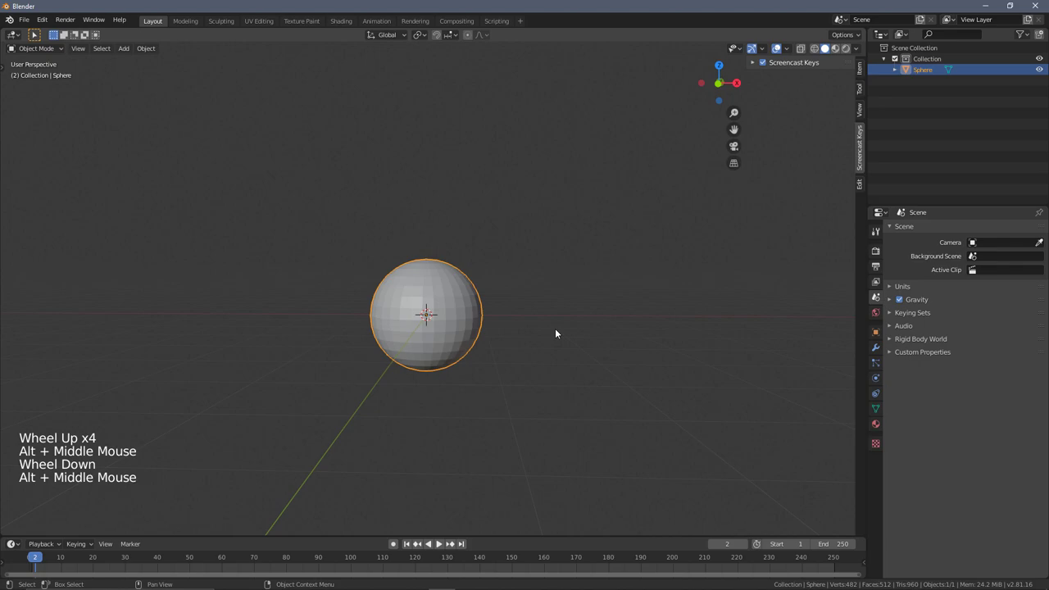
pyautogui.middleClick(529, 324)
pyautogui.scroll(-3)
pyautogui.middleClick(492, 347)
pyautogui.middleClick(534, 360)
pyautogui.scroll(3)
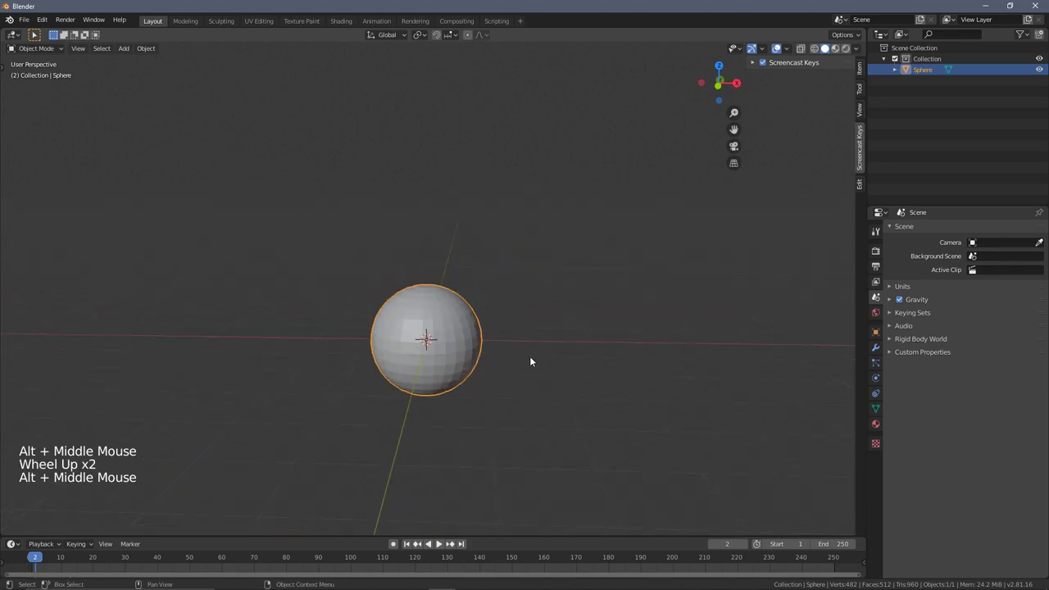
# Edit the sphere's mesh and move its upper vertices up into a tall capsule.
pyautogui.press('Tab')
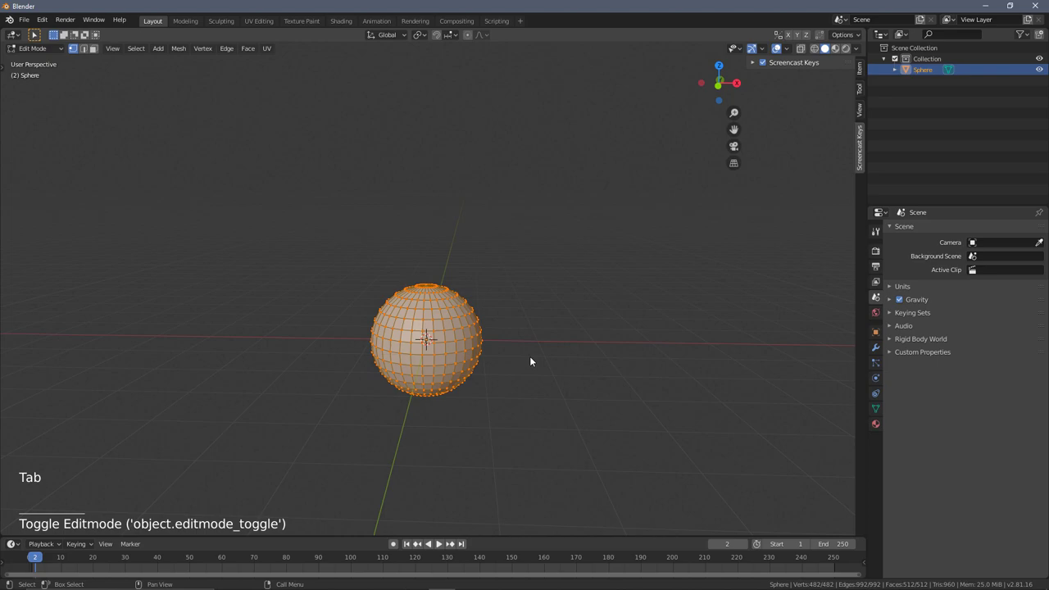
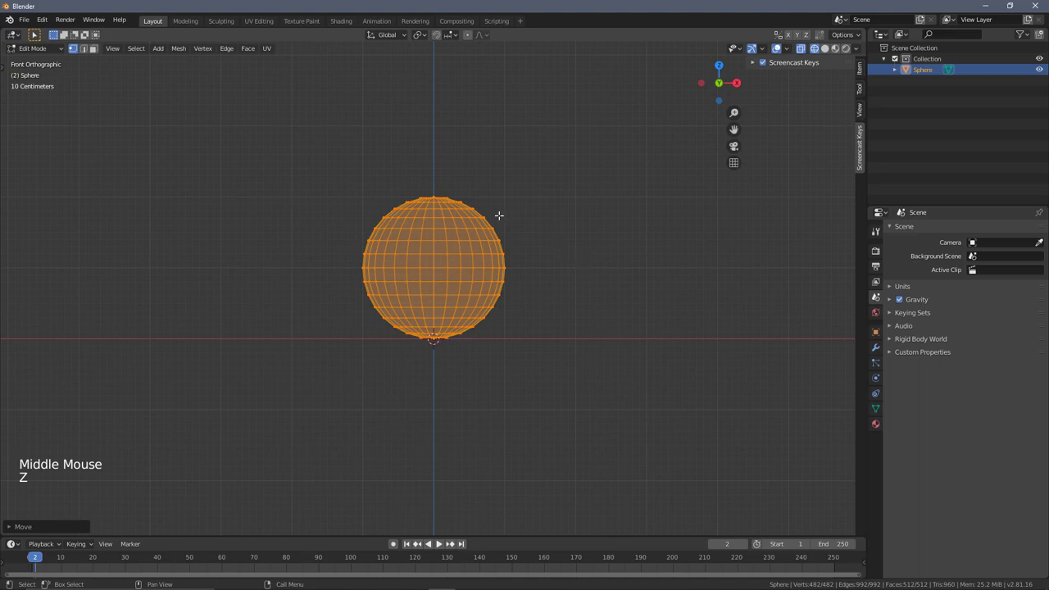
pyautogui.press('b')
pyautogui.press('a')
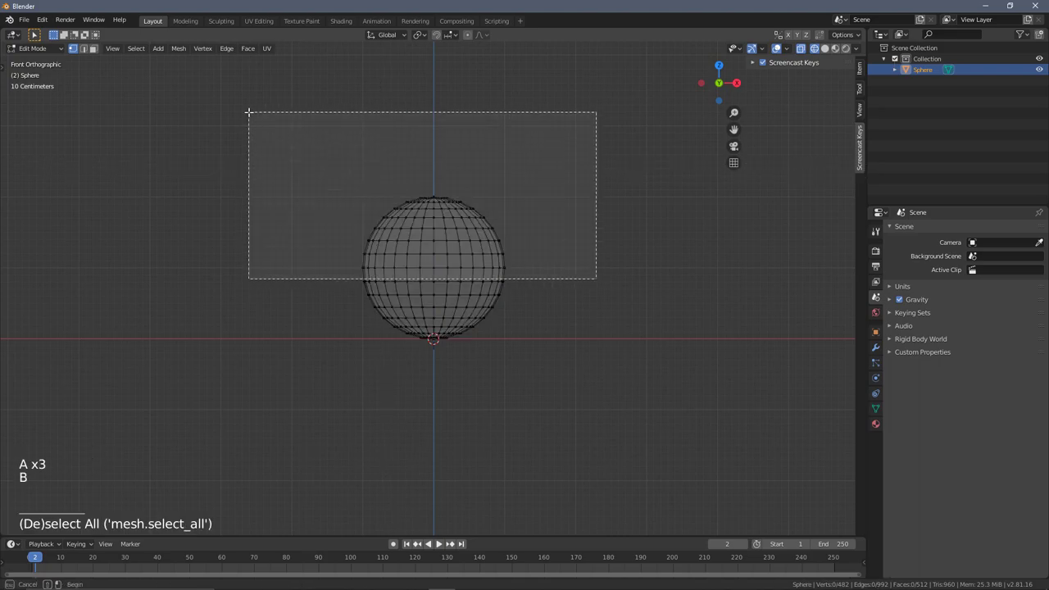
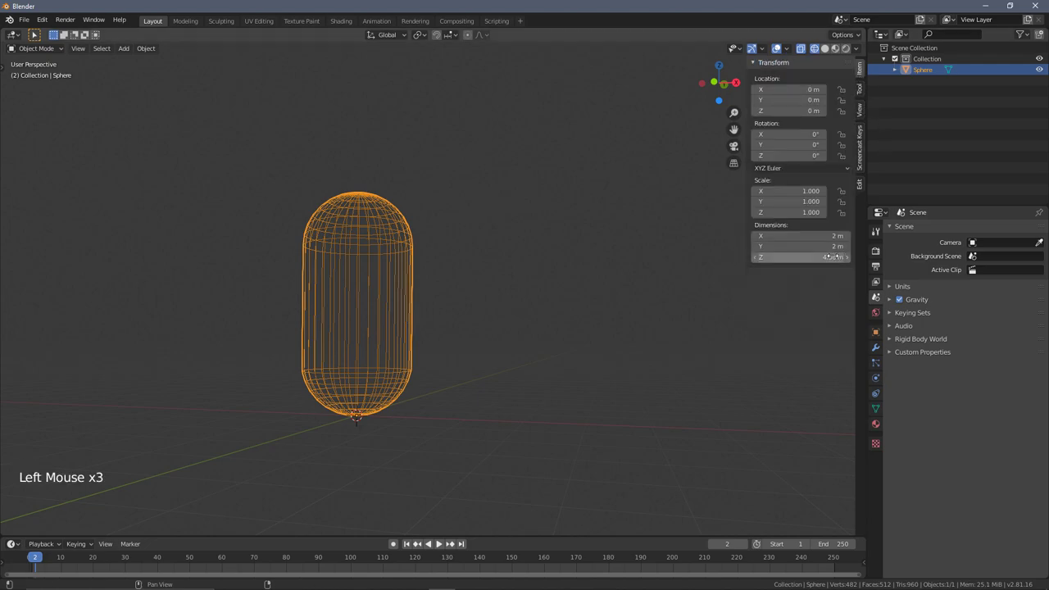
# Narrow the capsule and scale it down to about 0.693 × 0.693 × 1.72 m.
pyautogui.middleClick(671, 342)
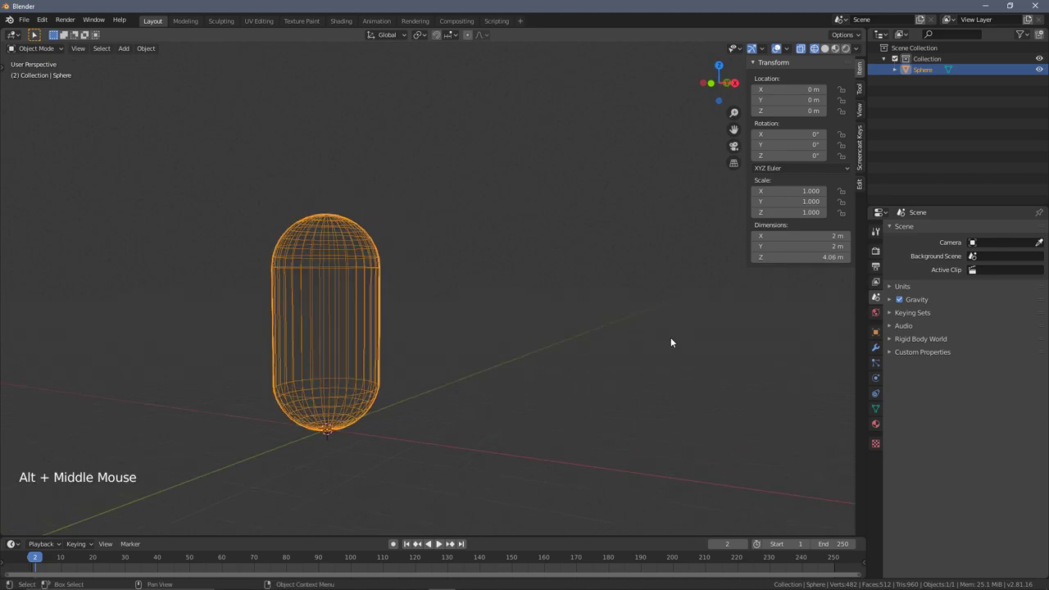
pyautogui.middleClick(572, 329)
pyautogui.press('s')
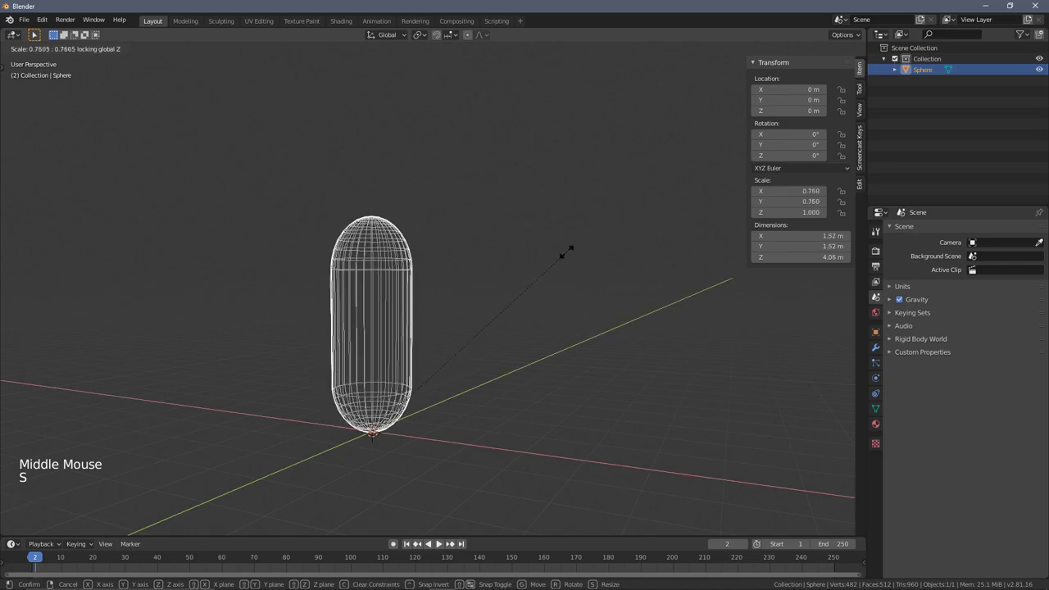
pyautogui.press('ctrl+z')
pyautogui.press('s')
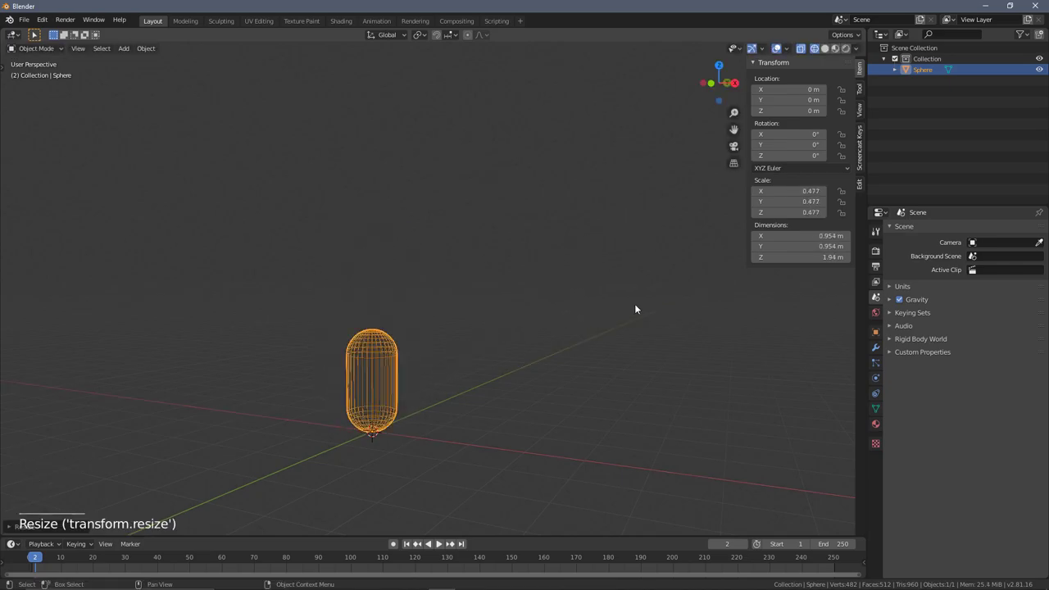
pyautogui.press('s')
pyautogui.middleClick(469, 354)
pyautogui.scroll(3)
pyautogui.middleClick(483, 326)
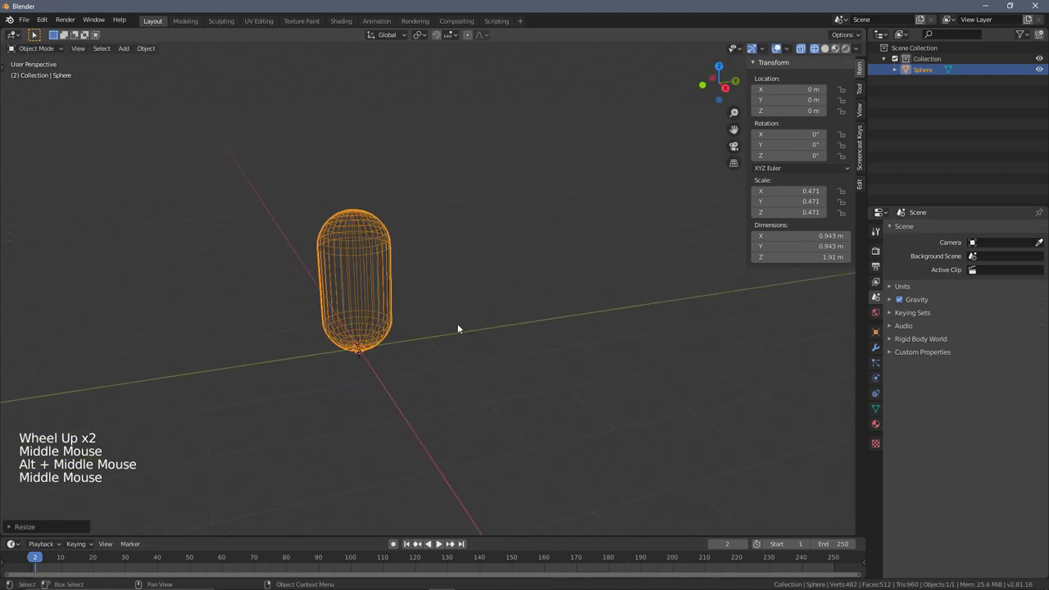
pyautogui.press('s')
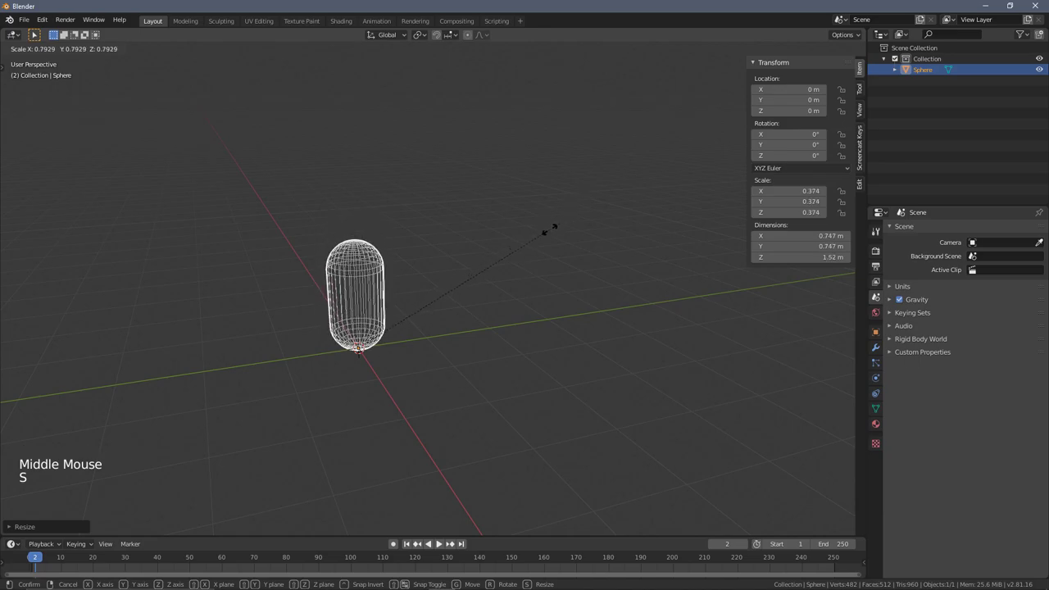
# Edit the capsule's vertices again, selecting the upper half to adjust its proportions.
pyautogui.press('Tab')
pyautogui.press('a')
pyautogui.press('a')
pyautogui.press('b')
pyautogui.press('g')
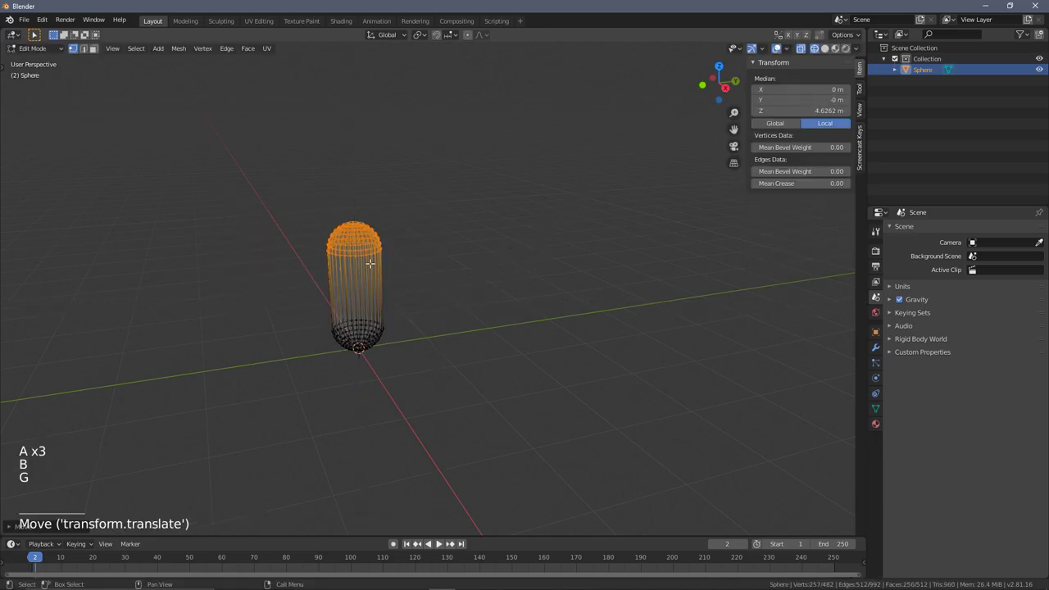
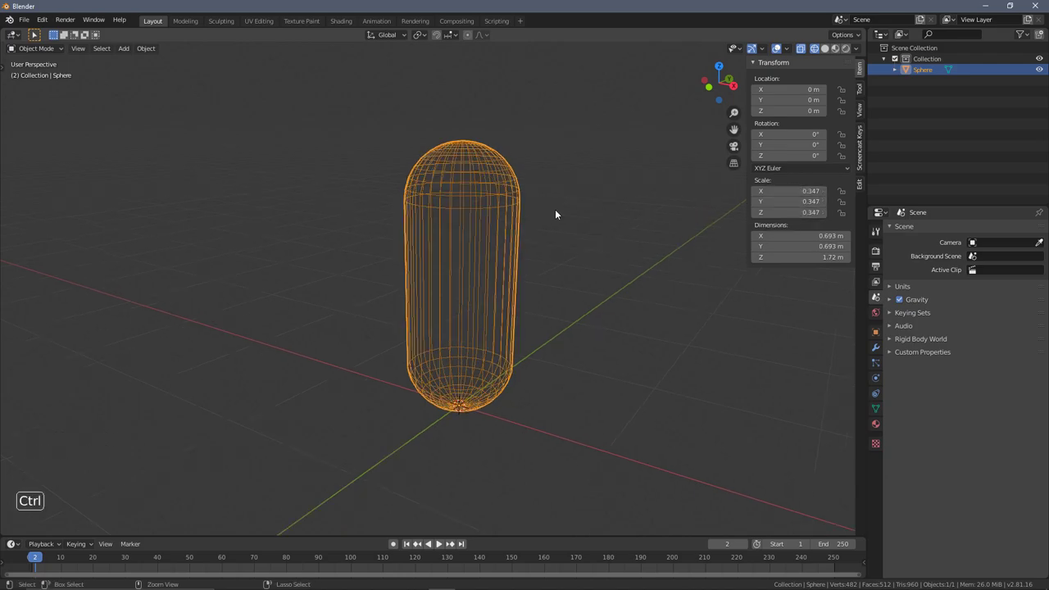
# Apply the capsule's scale and add ten evenly spaced edge loops along its body.
pyautogui.press('ctrl+a')
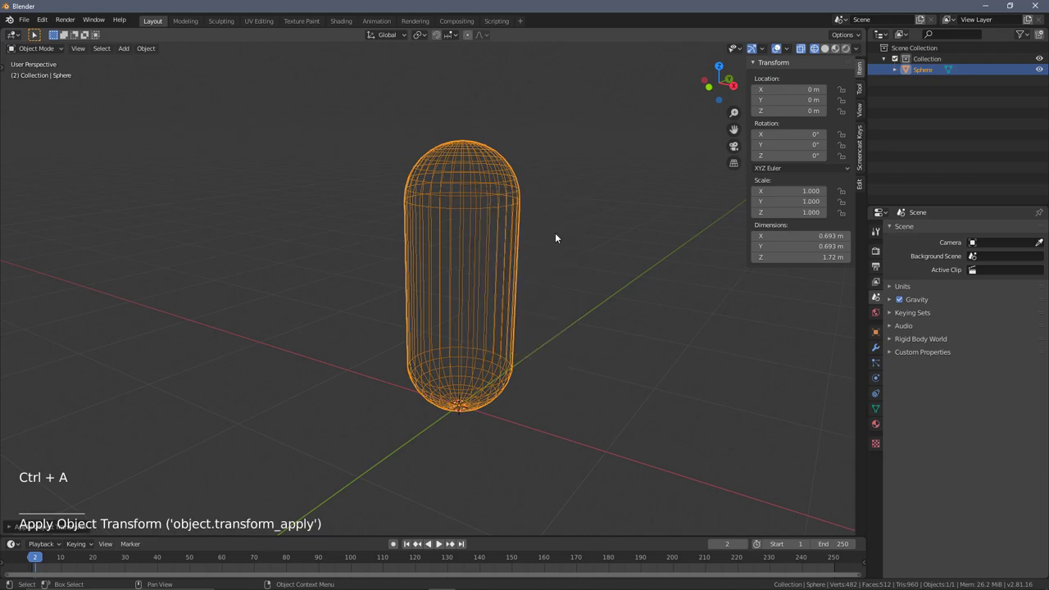
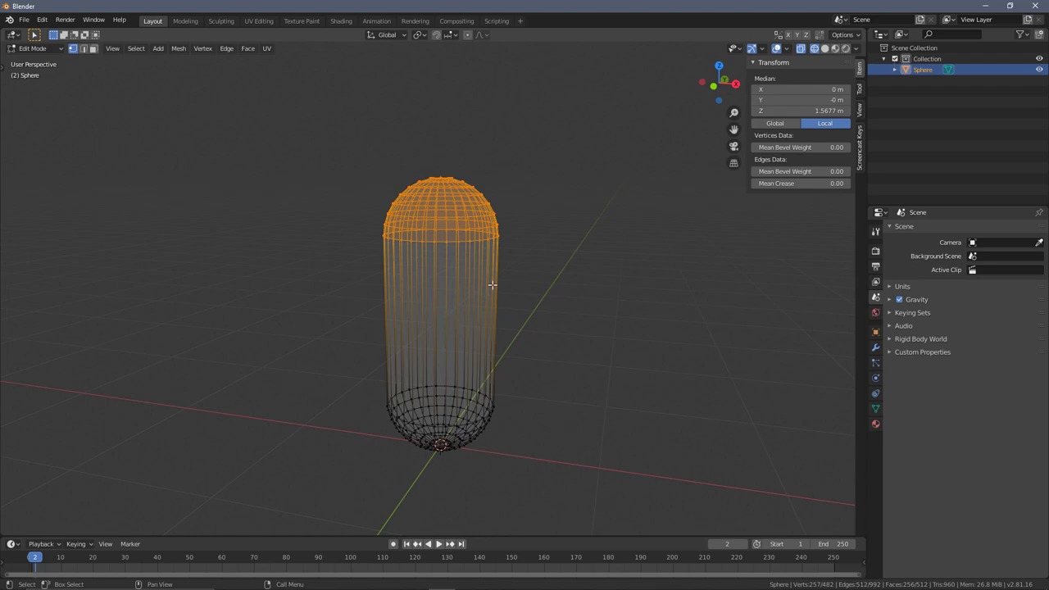
pyautogui.press('ctrl+r')
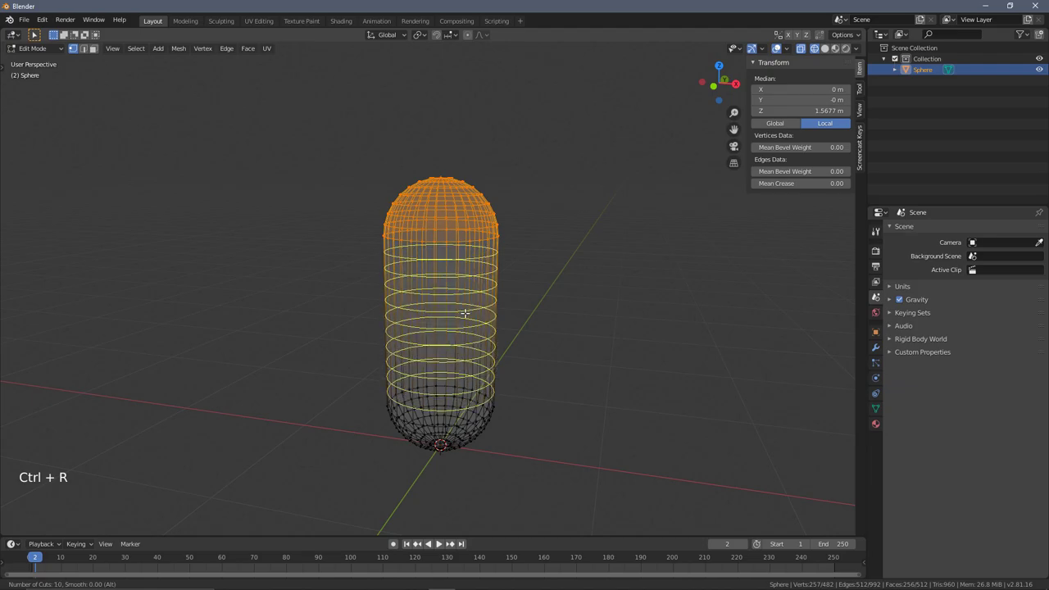
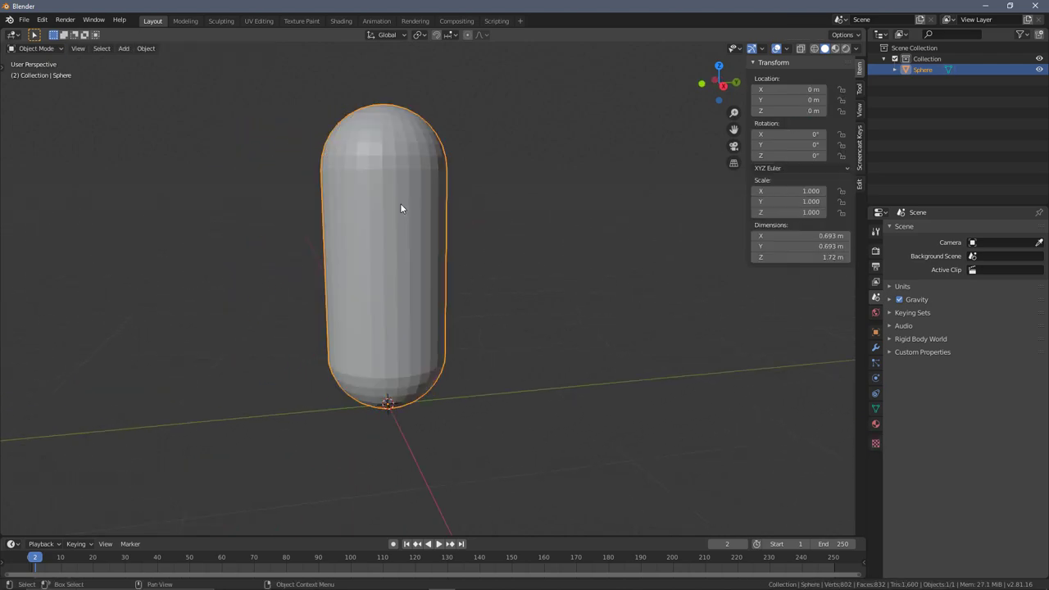
# Shade the capsule smooth and enable 30° auto smooth normals on its mesh.
pyautogui.rightClick(405, 207)
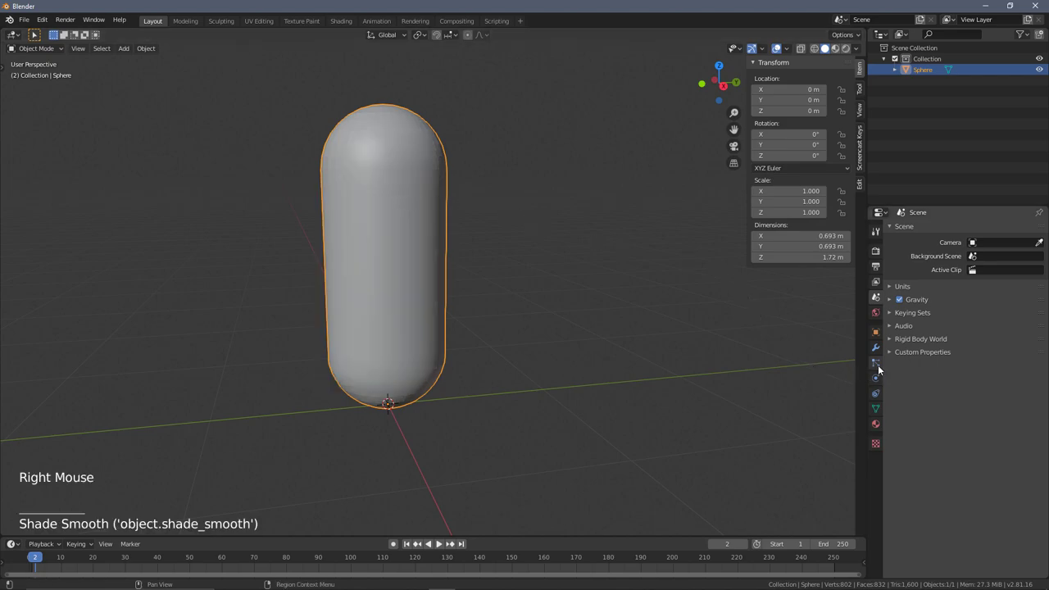
pyautogui.click(880, 410)
pyautogui.click(892, 421)
pyautogui.click(911, 430)
pyautogui.middleClick(588, 282)
pyautogui.scroll(-3)
pyautogui.middleClick(544, 203)
pyautogui.middleClick(493, 227)
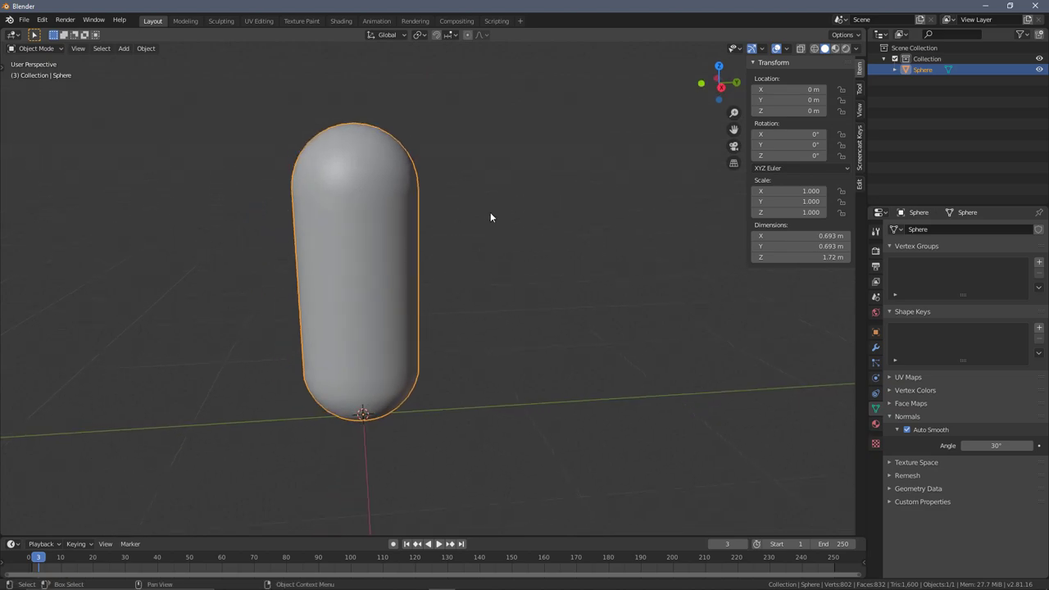
pyautogui.middleClick(443, 231)
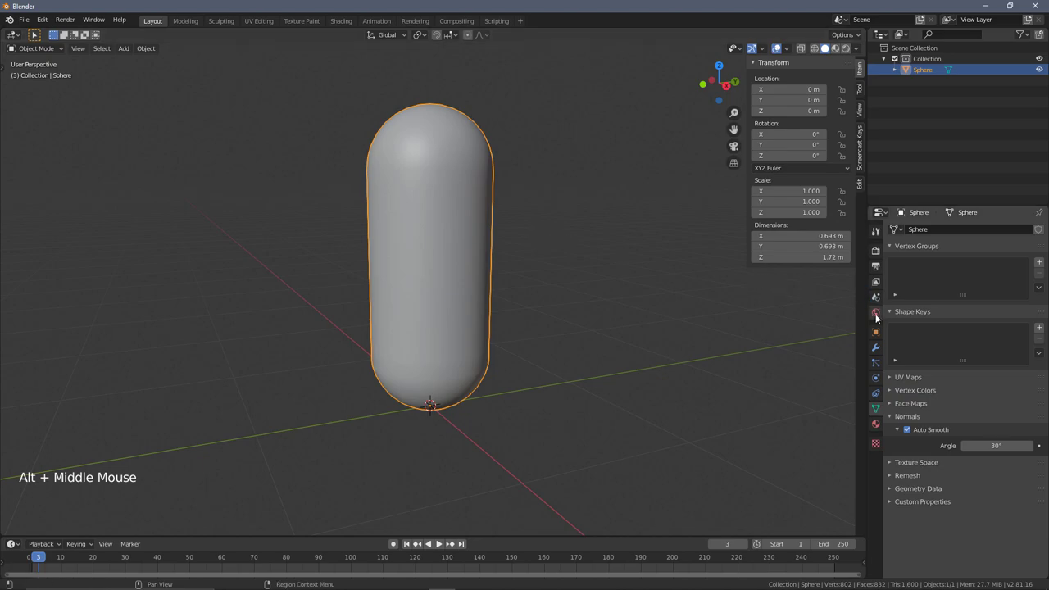
# Create a new material for the capsule with Roughness 1.000 and Specular 0.
pyautogui.click(877, 425)
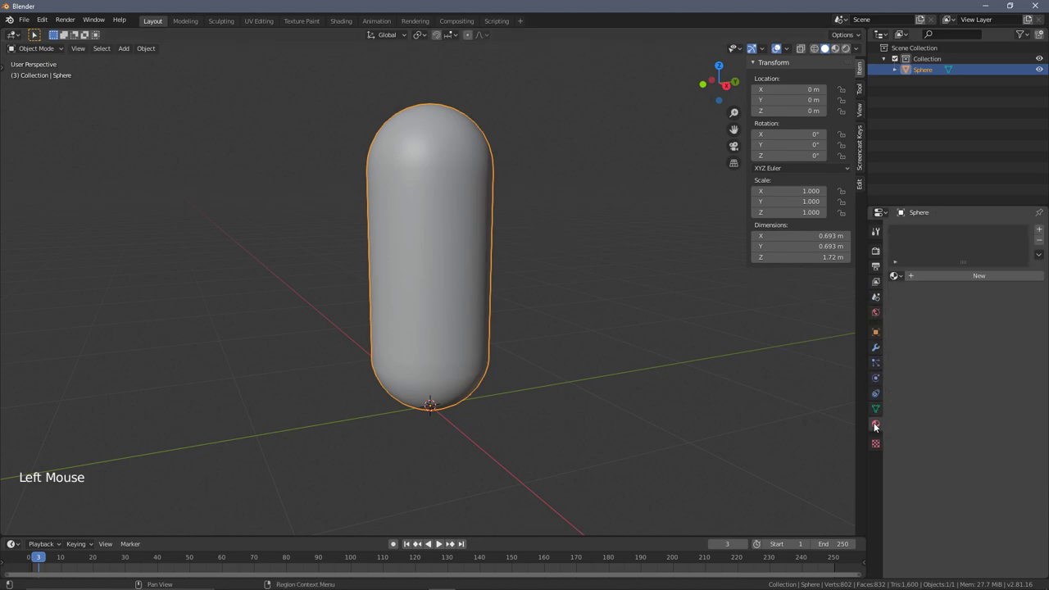
pyautogui.click(1044, 232)
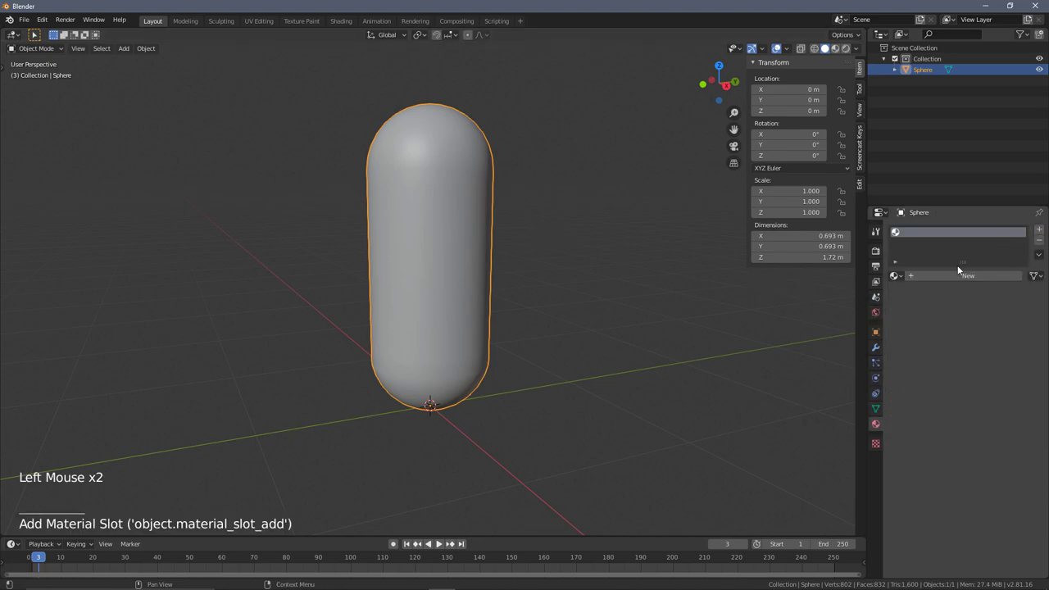
pyautogui.click(961, 277)
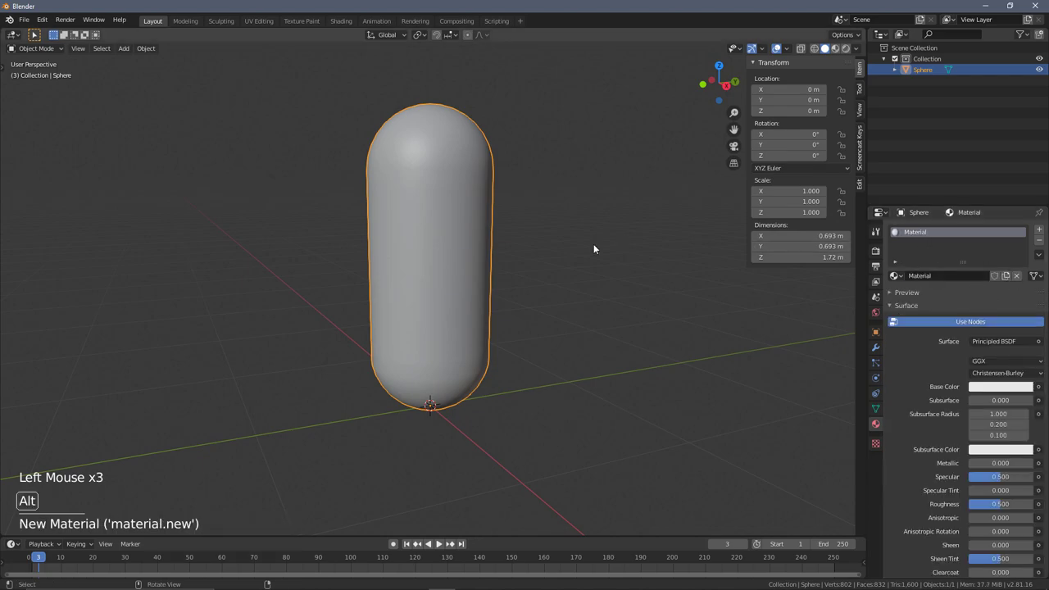
pyautogui.middleClick(585, 250)
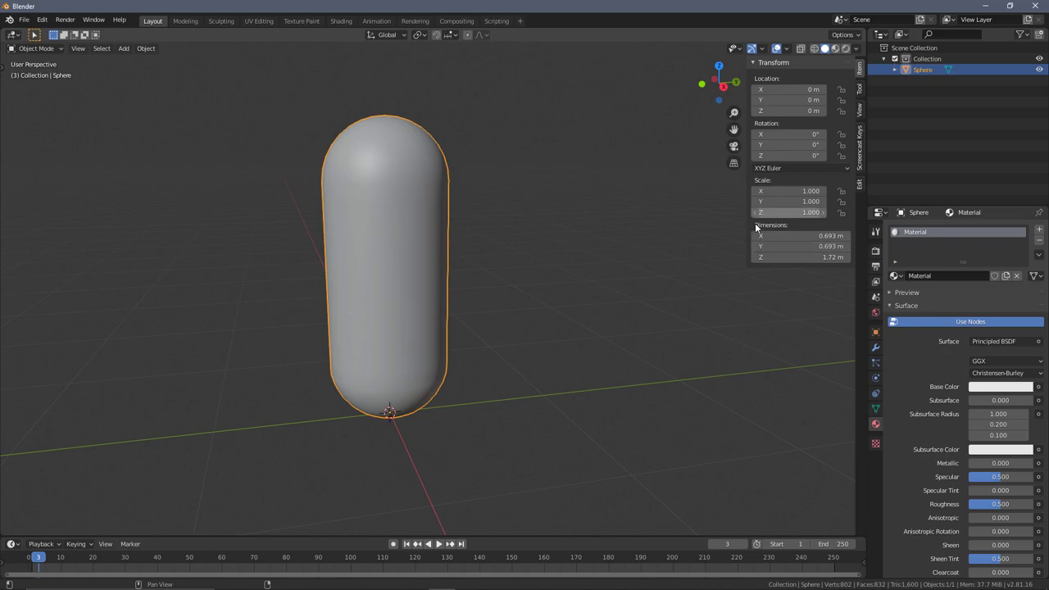
pyautogui.middleClick(659, 216)
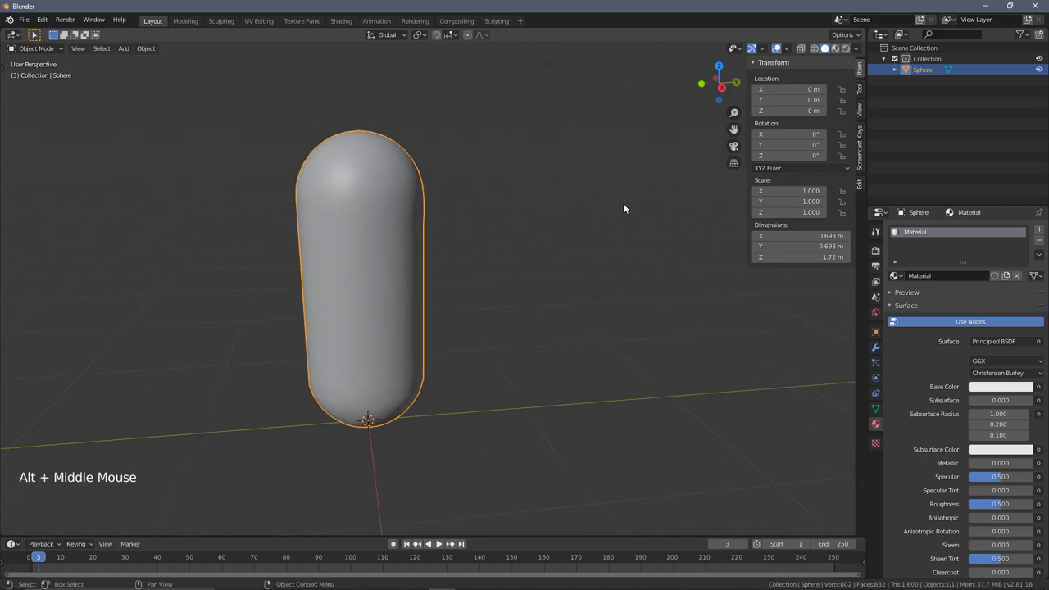
pyautogui.middleClick(496, 256)
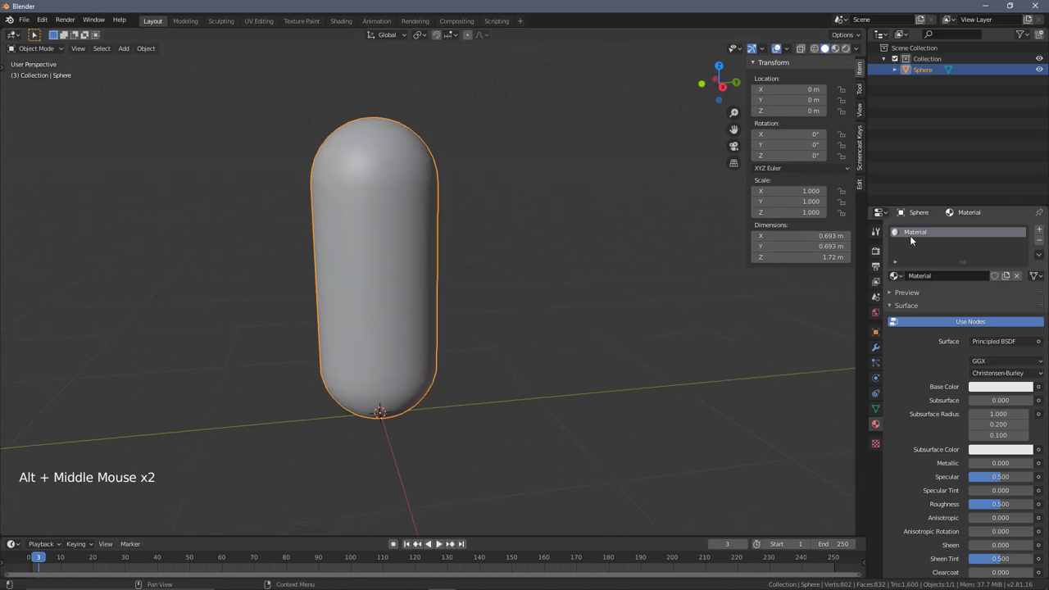
pyautogui.middleClick(393, 269)
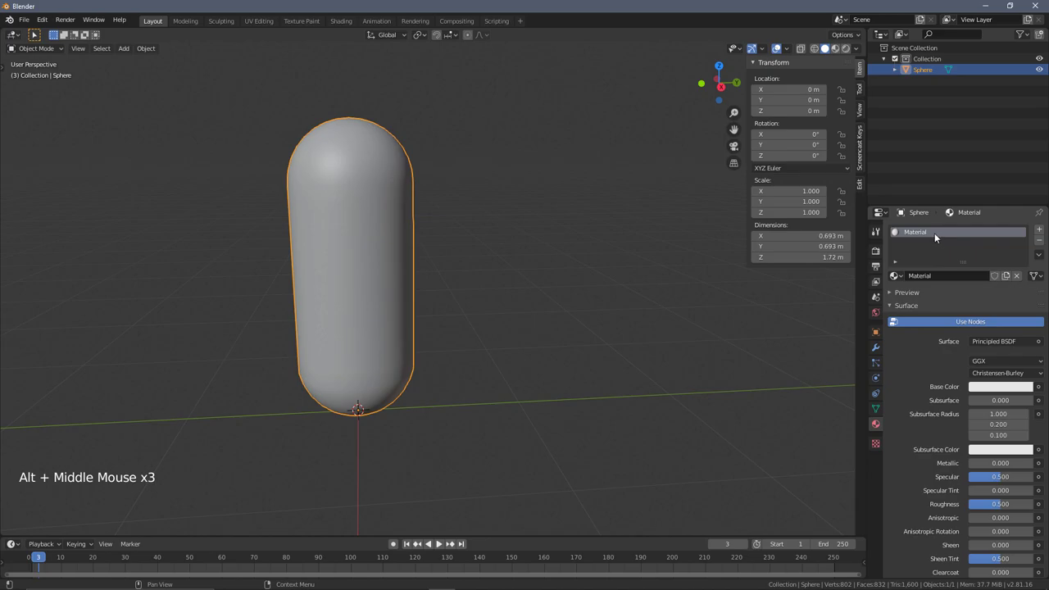
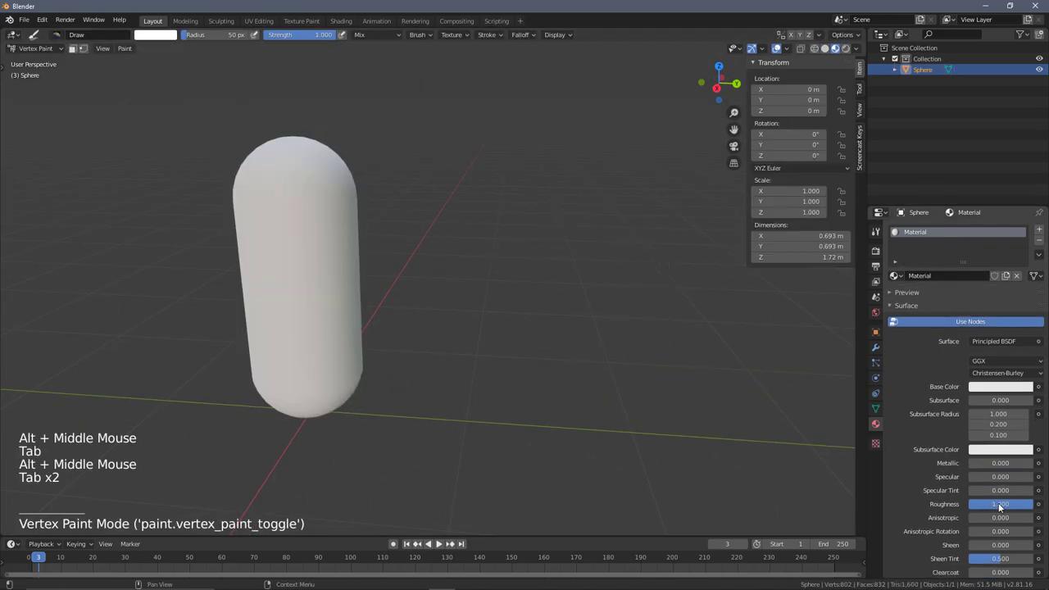
pyautogui.press('Tab')
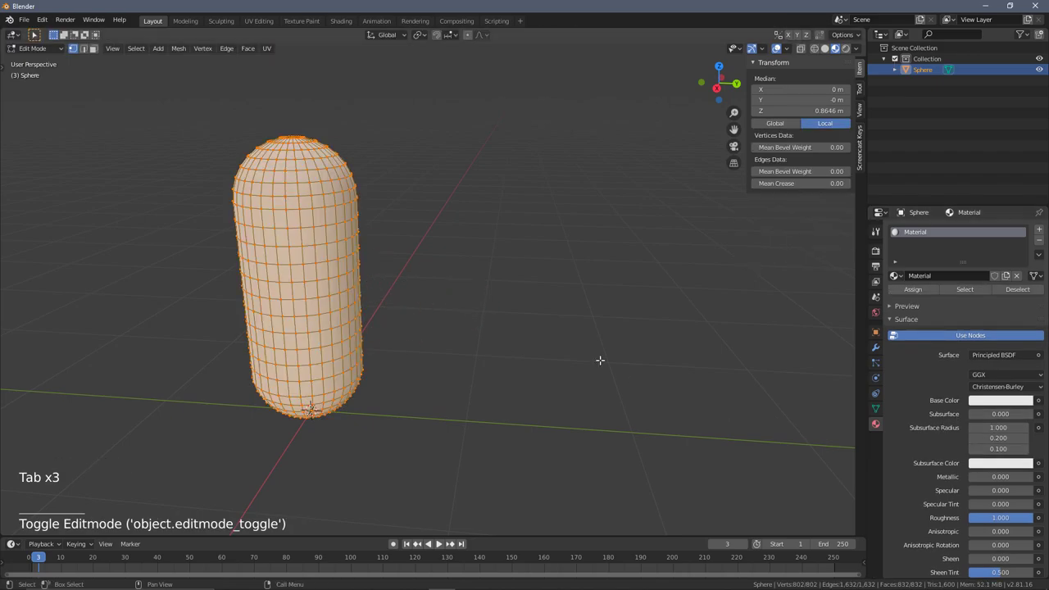
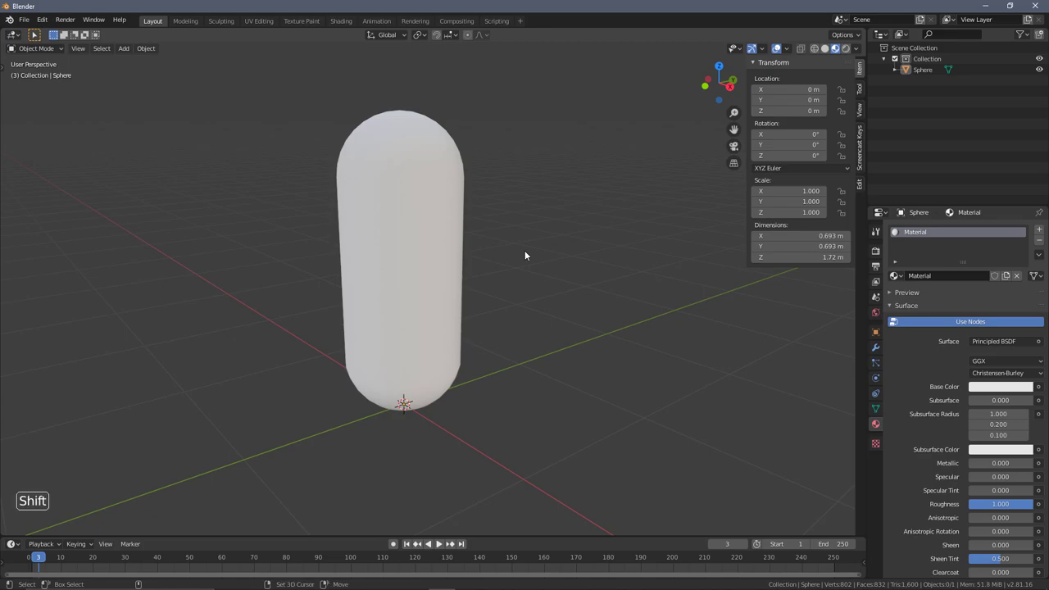
# Add a single-bone armature at the capsule's centre, shown through wireframe shading.
pyautogui.press('shift+a')
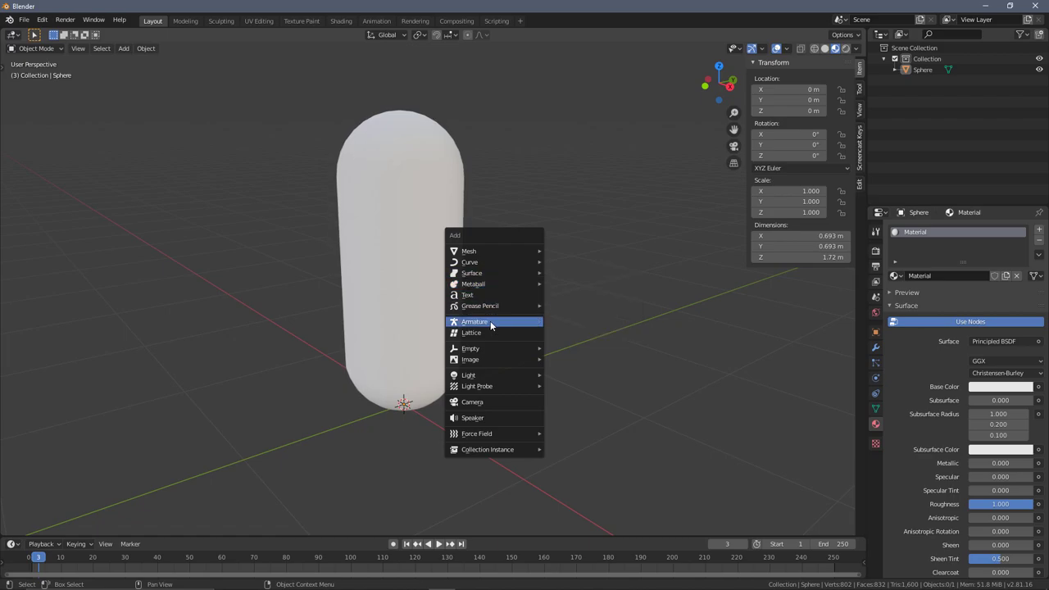
pyautogui.press('z')
pyautogui.middleClick(469, 246)
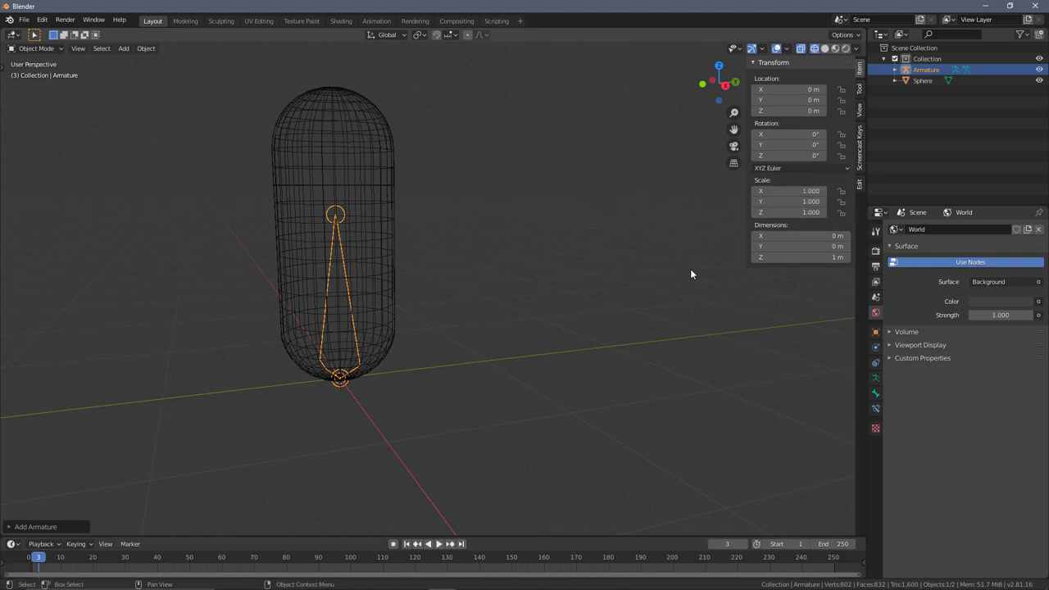
pyautogui.middleClick(477, 263)
pyautogui.scroll(3)
# Lower the first bone's tip and extrude two more bones up to the capsule's top.
pyautogui.press('Tab')
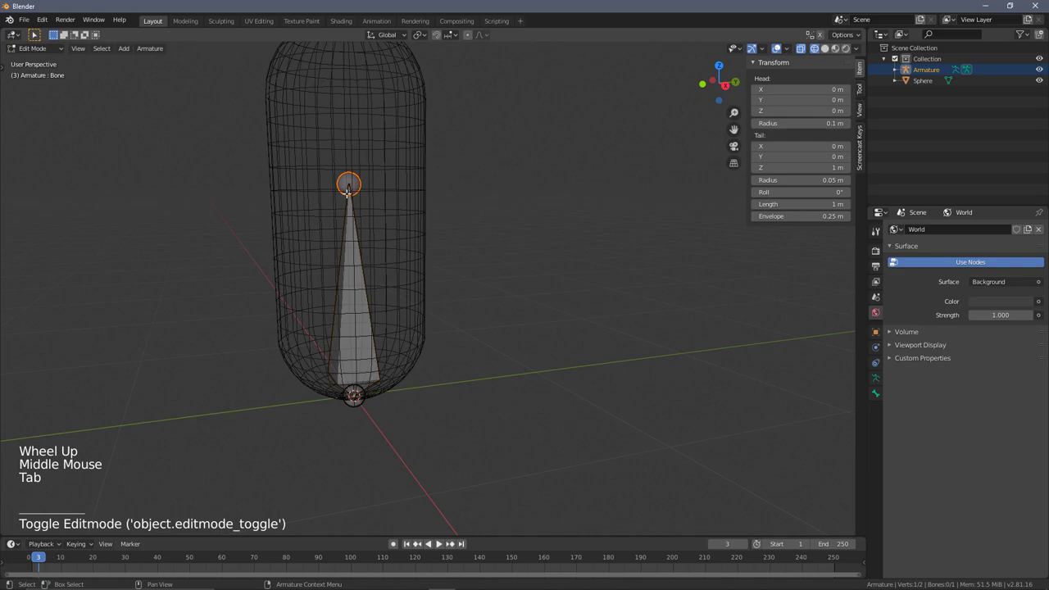
pyautogui.press('g')
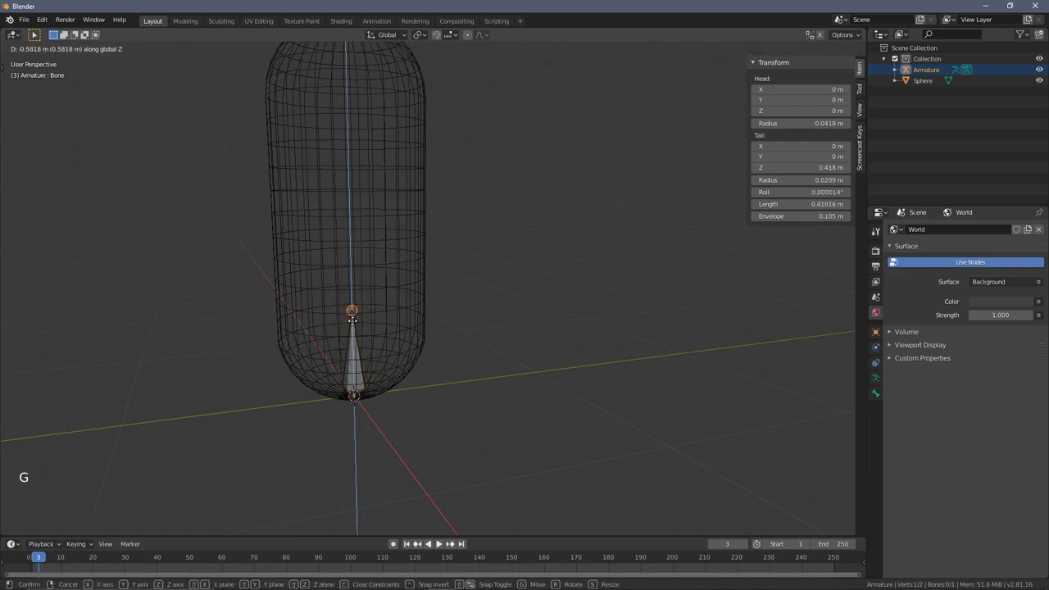
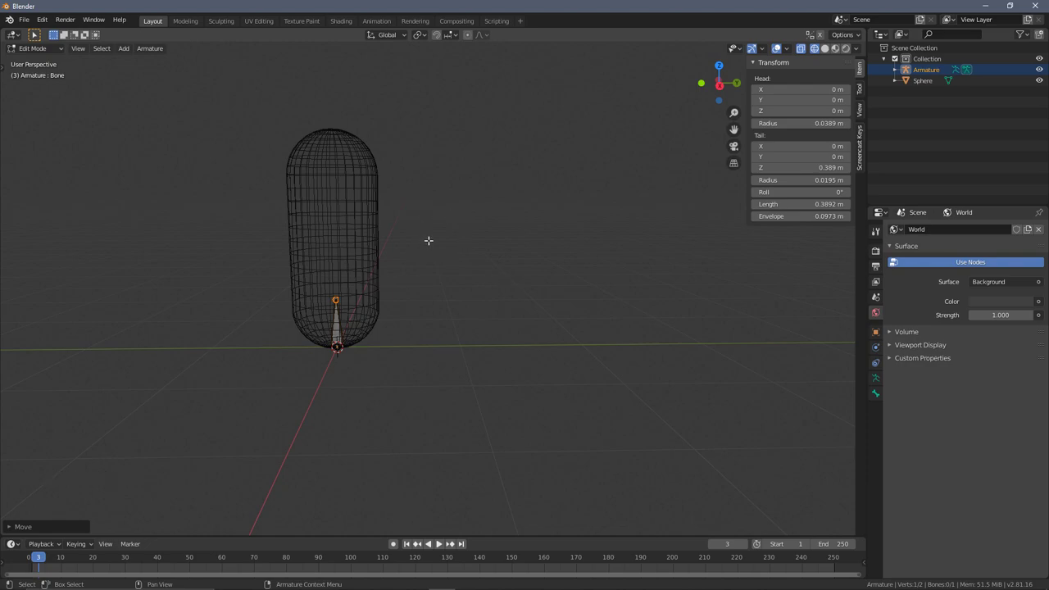
pyautogui.press('e')
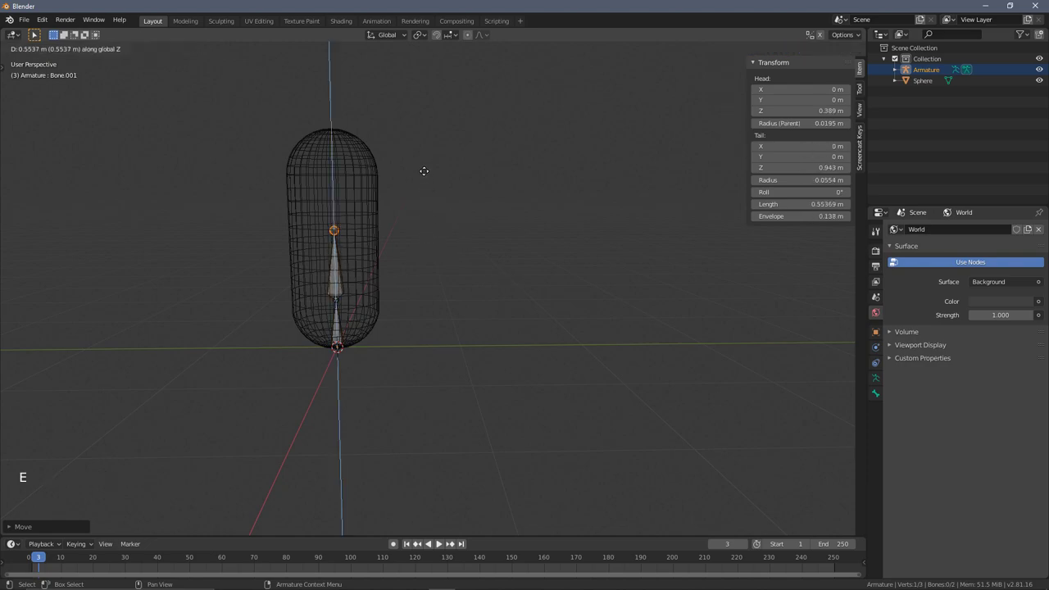
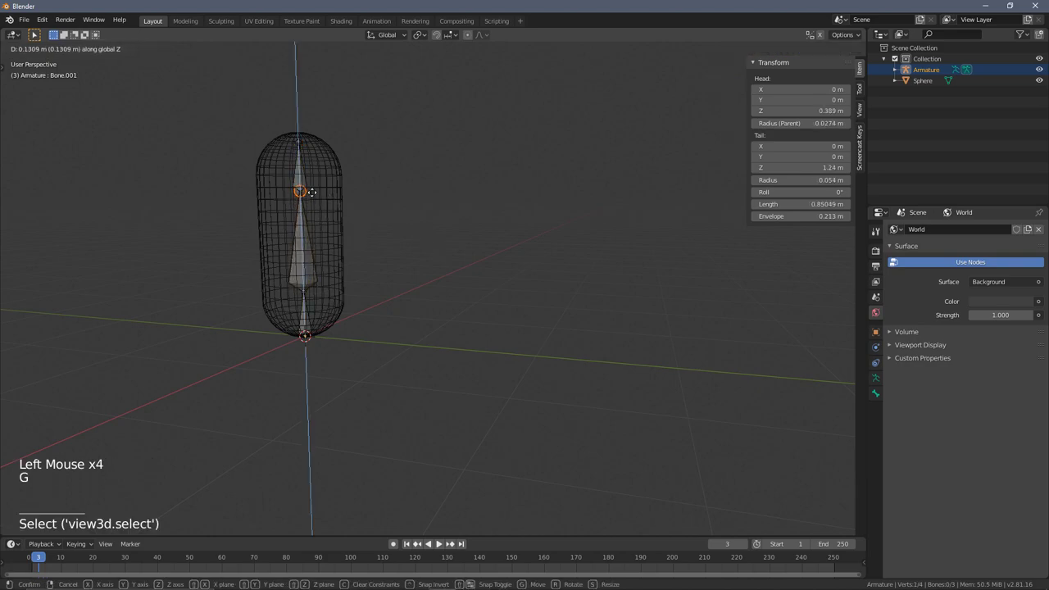
pyautogui.press('g')
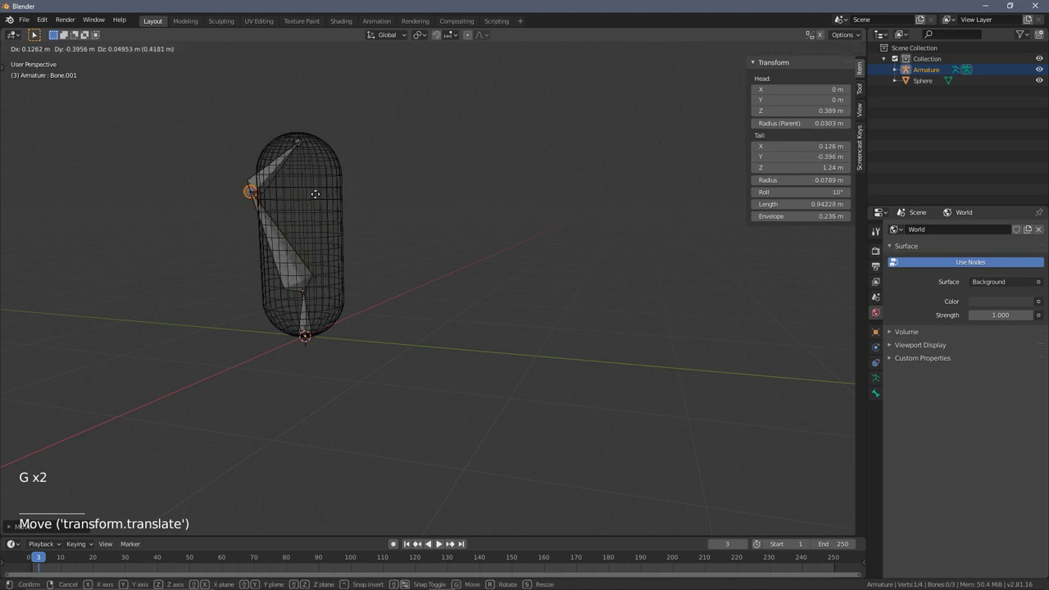
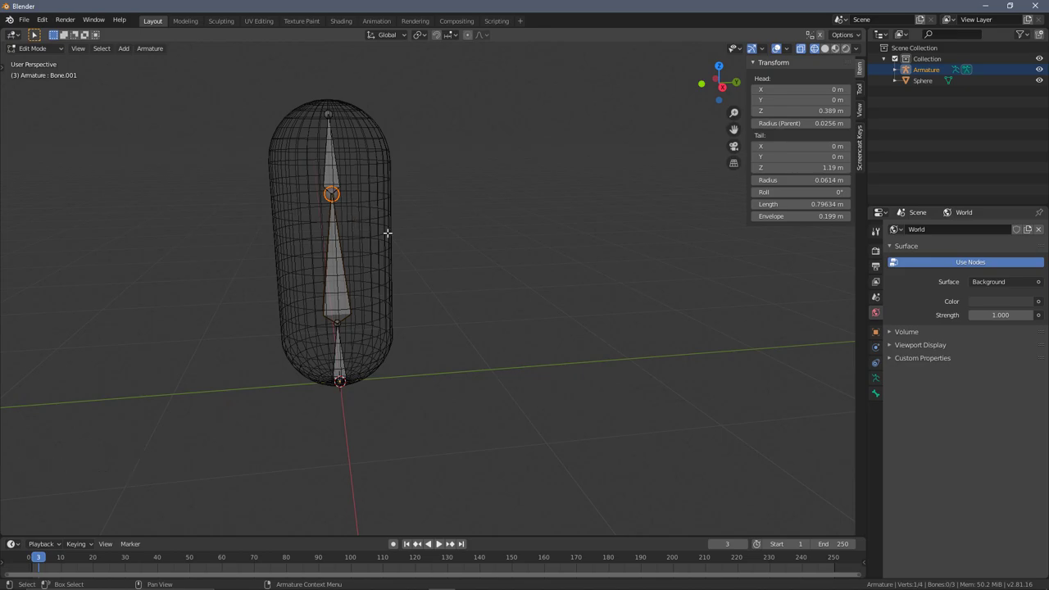
pyautogui.press('g')
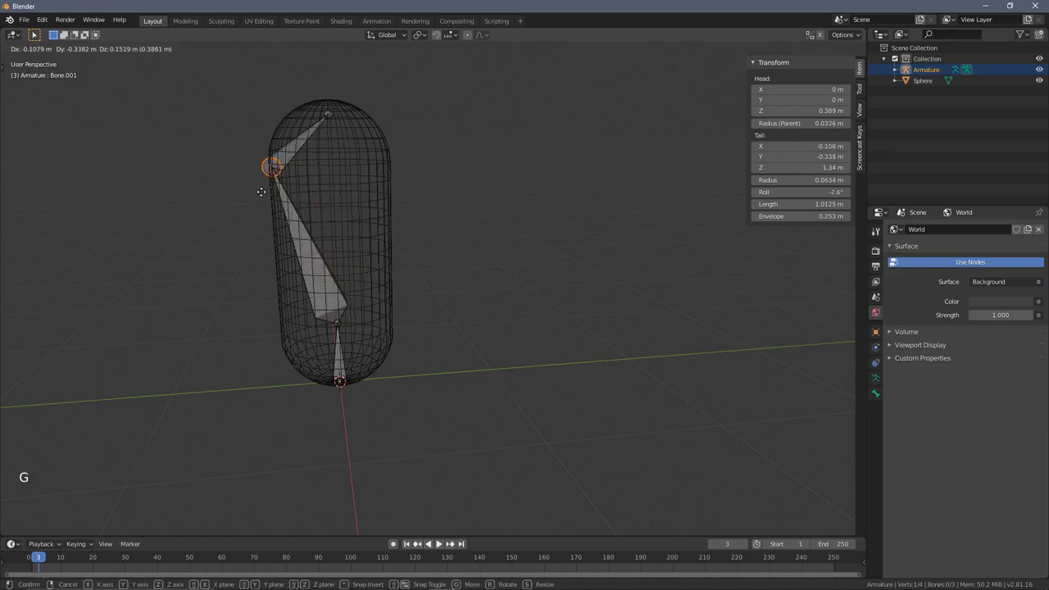
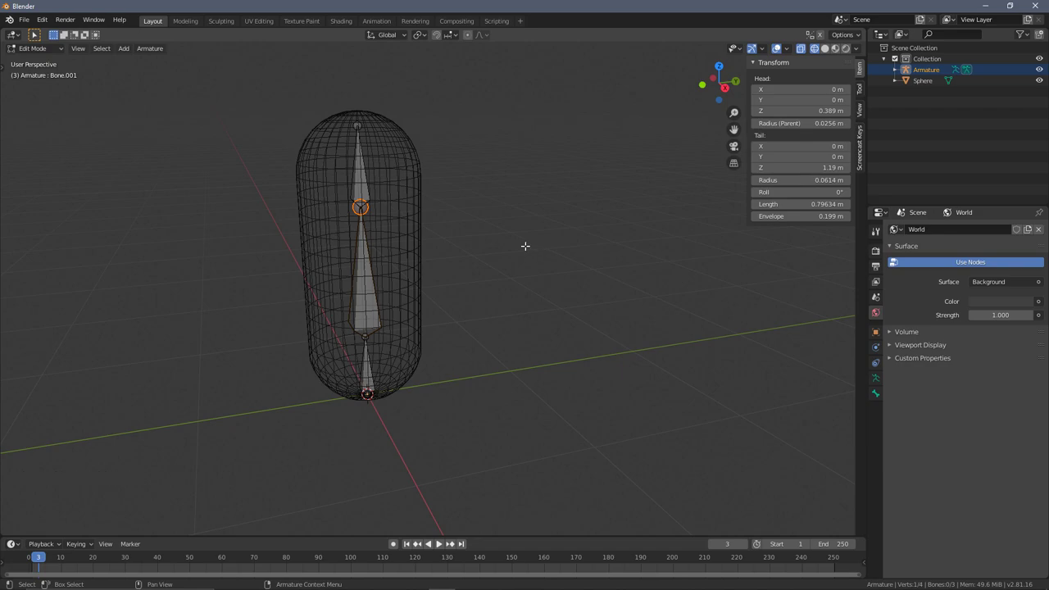
pyautogui.press('g')
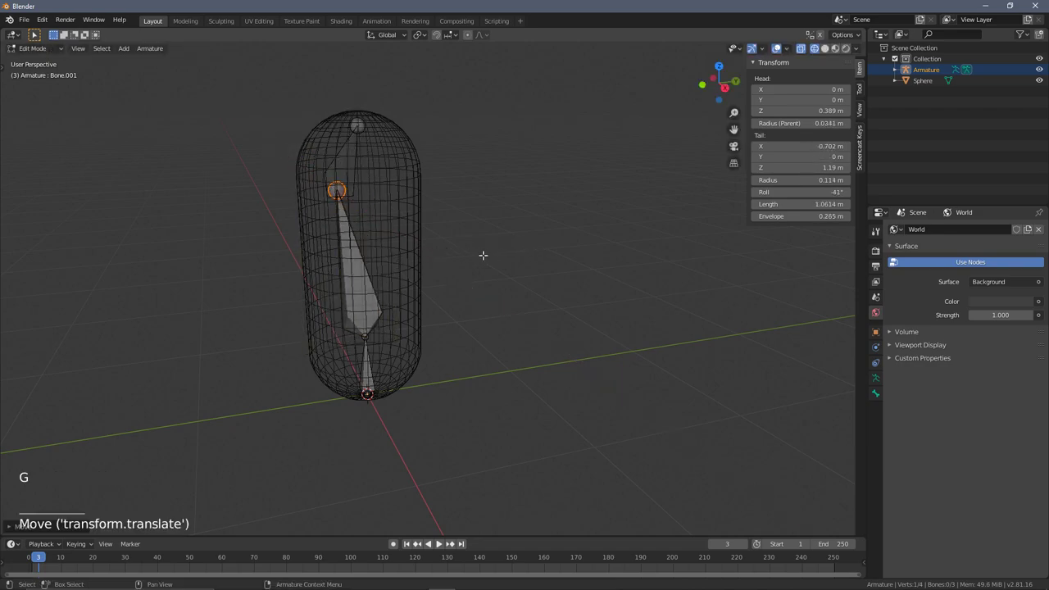
pyautogui.press('ctrl+z')
pyautogui.press('g')
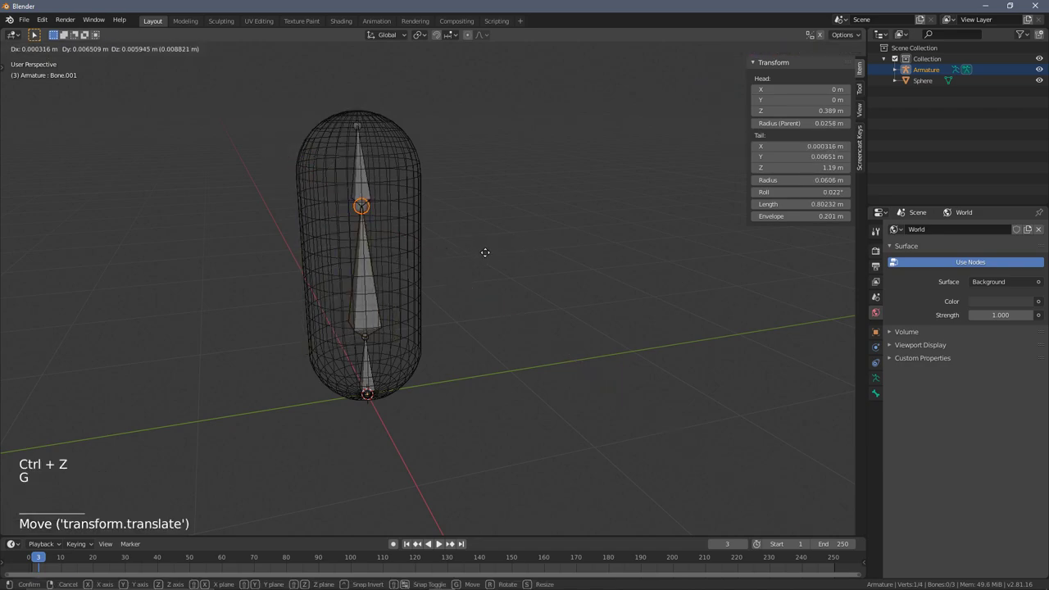
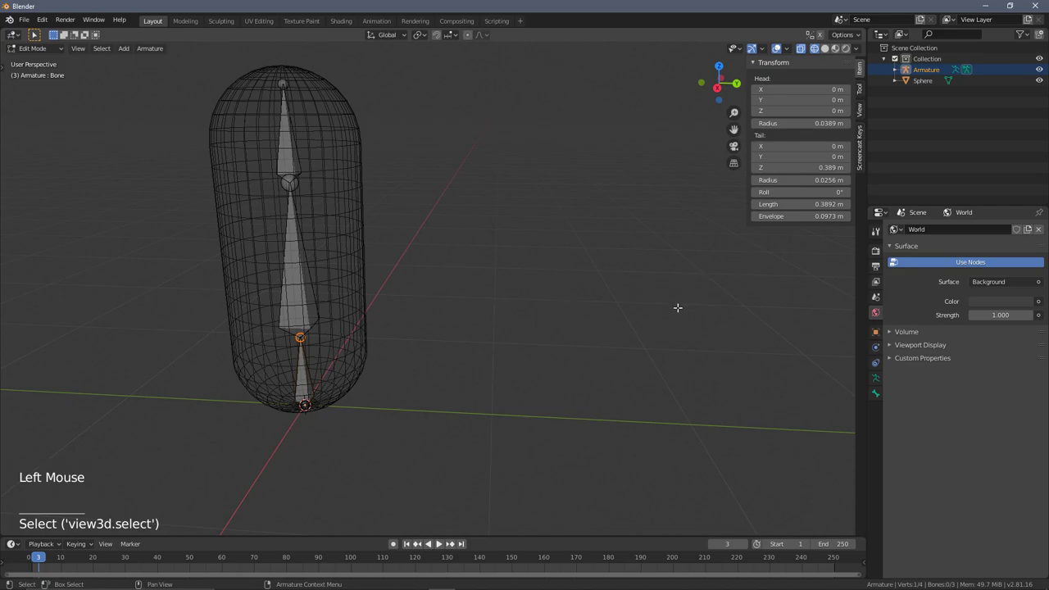
# Enter Pose Mode on the armature and select its bottom bone for inspection.
pyautogui.press('z')
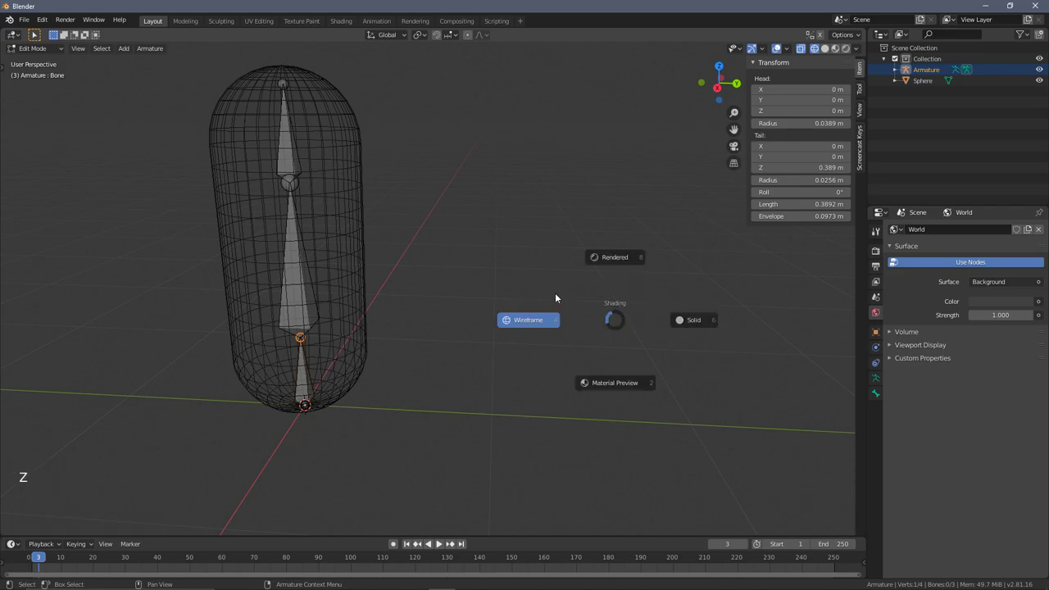
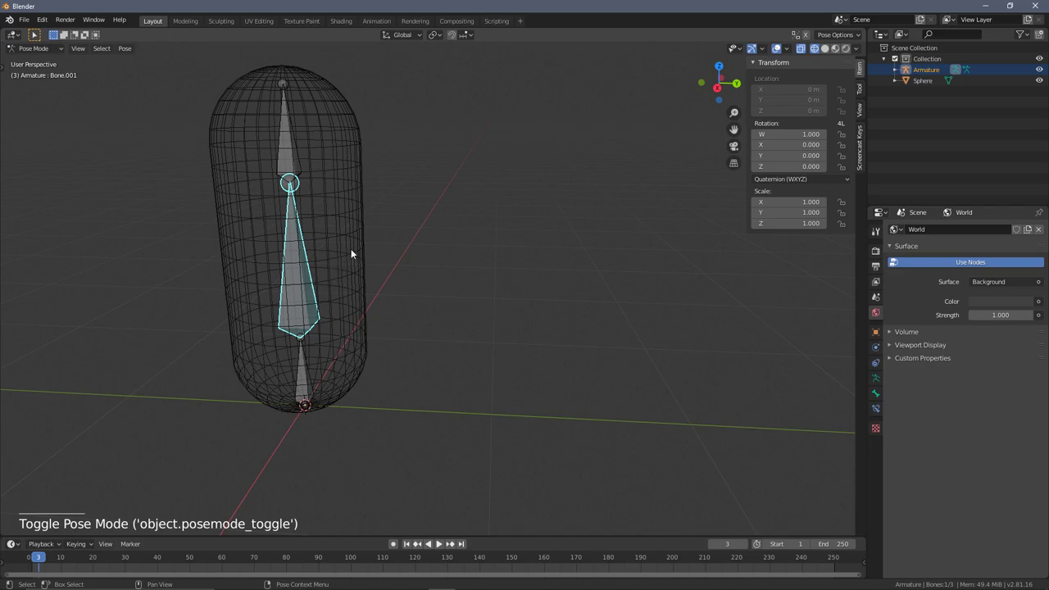
pyautogui.doubleClick(34, 55)
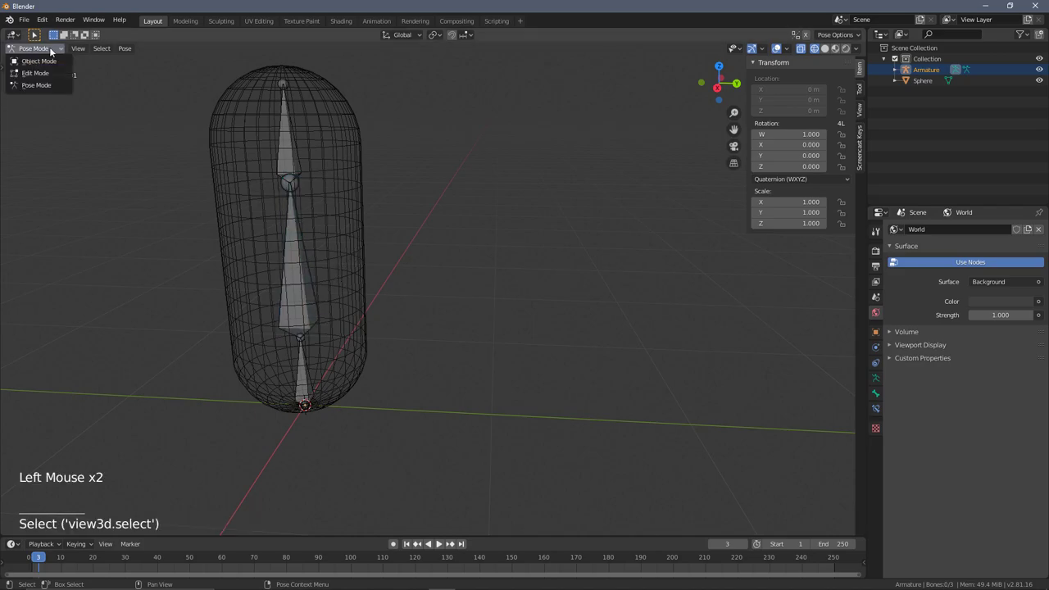
pyautogui.click(36, 50)
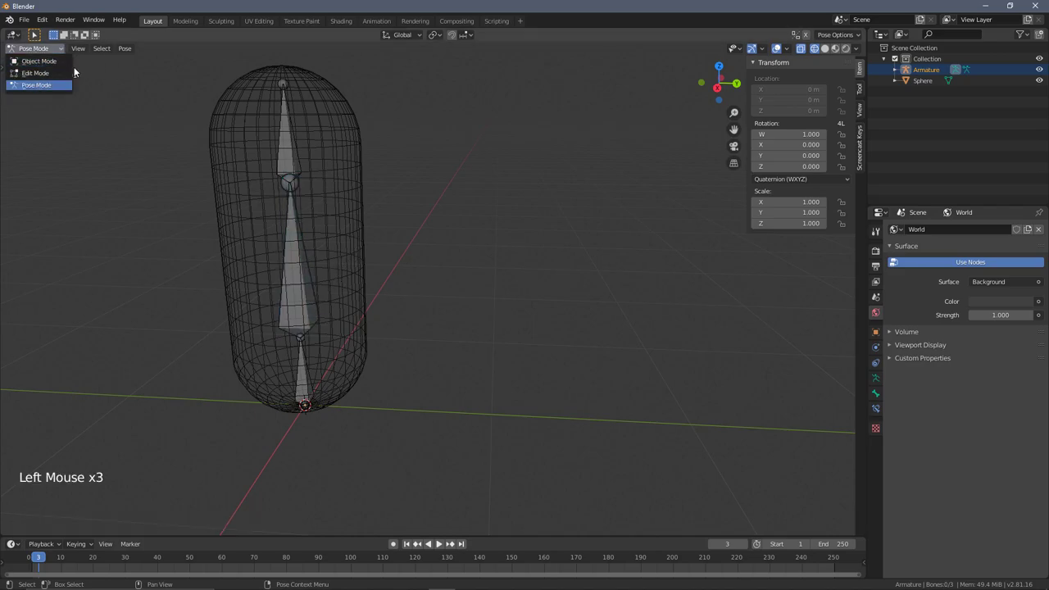
pyautogui.click(294, 186)
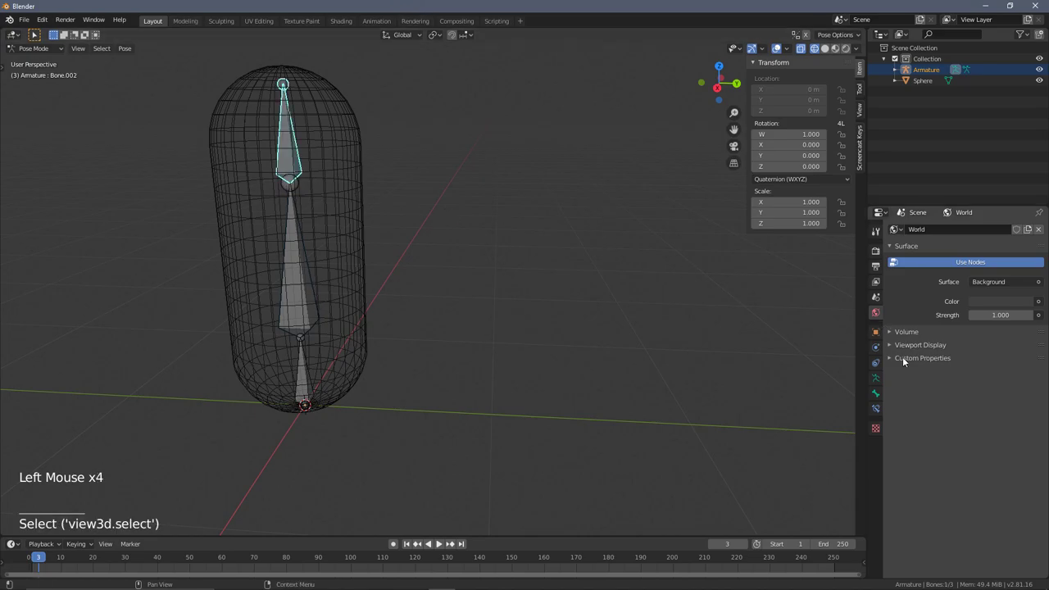
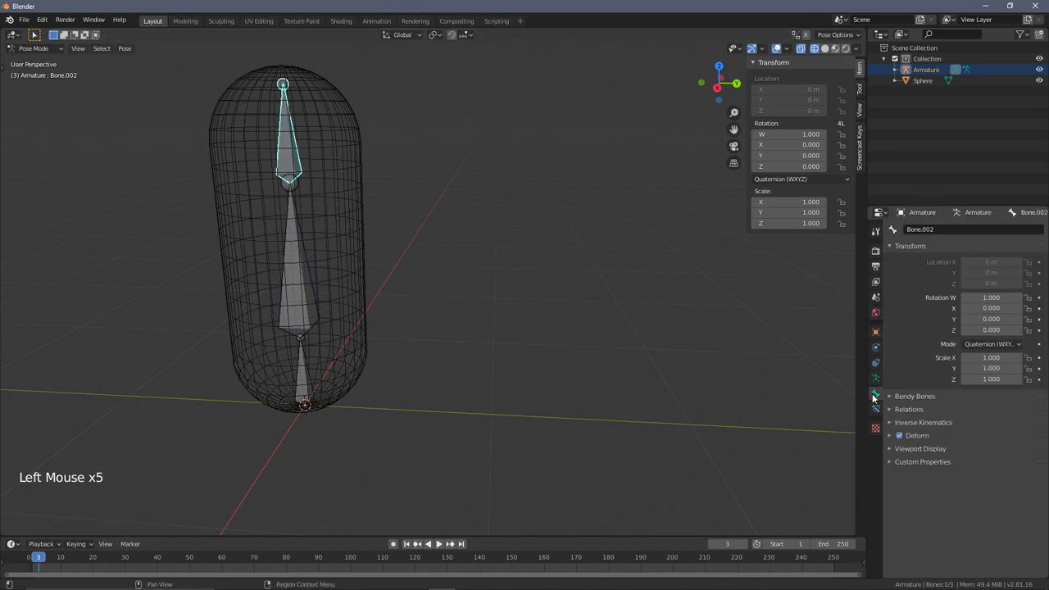
pyautogui.click(300, 366)
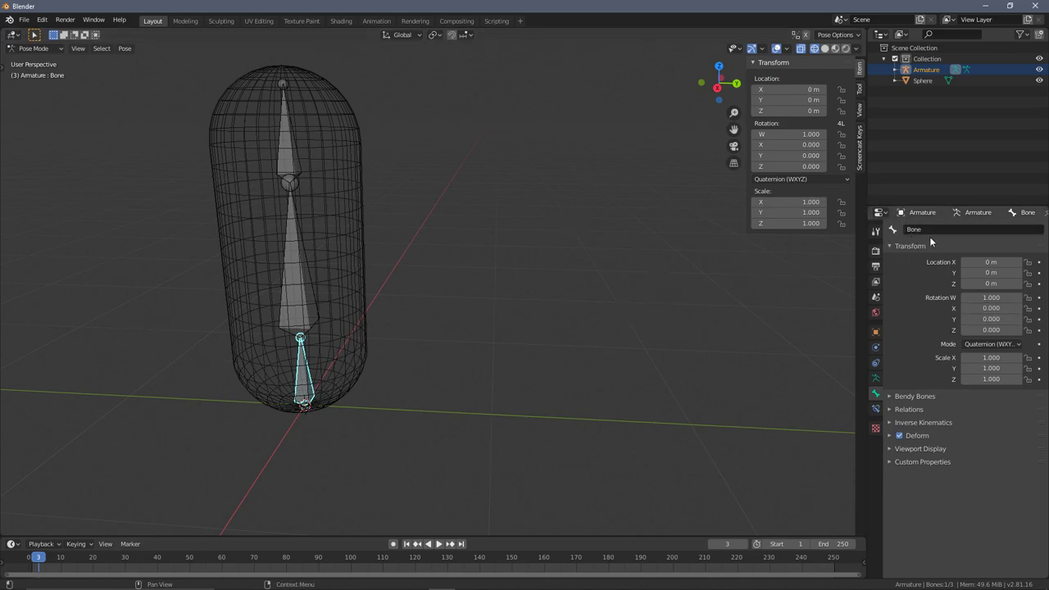
# Rename the bottom, middle and top bones, the top one becoming Head.
pyautogui.click(933, 232)
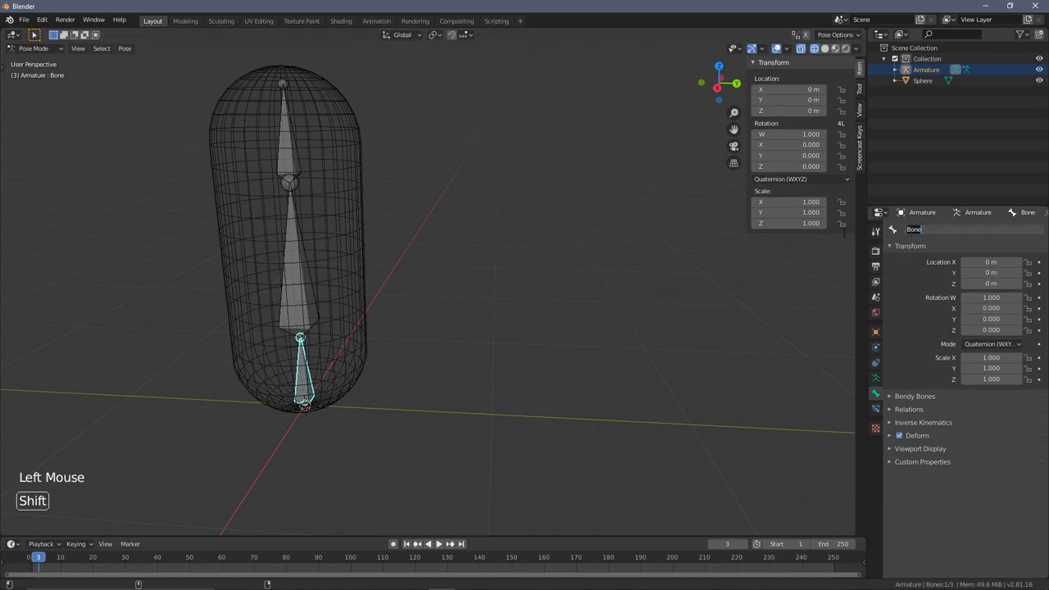
pyautogui.press('o')
pyautogui.click(305, 284)
pyautogui.click(305, 285)
pyautogui.click(315, 335)
pyautogui.click(944, 231)
pyautogui.click(283, 156)
pyautogui.click(954, 235)
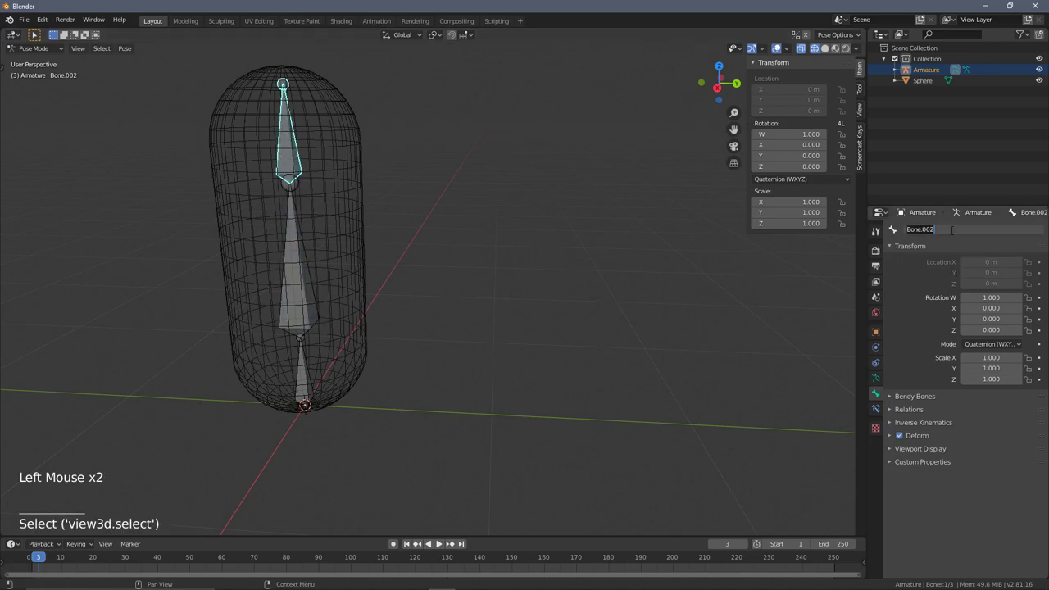
# Return the armature to Object Mode and orbit around the finished rig.
pyautogui.middleClick(445, 303)
pyautogui.middleClick(485, 258)
pyautogui.middleClick(516, 255)
pyautogui.middleClick(414, 173)
pyautogui.middleClick(412, 214)
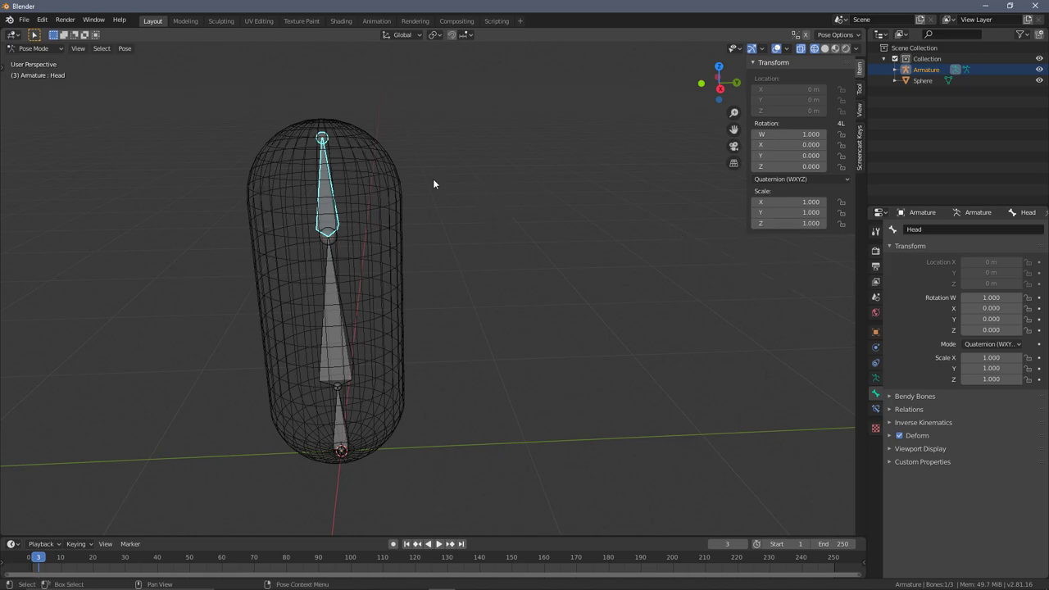
pyautogui.middleClick(541, 322)
# Return to object mode and undo an accidental grab move of the armature.
pyautogui.press('Tab')
pyautogui.press('Tab')
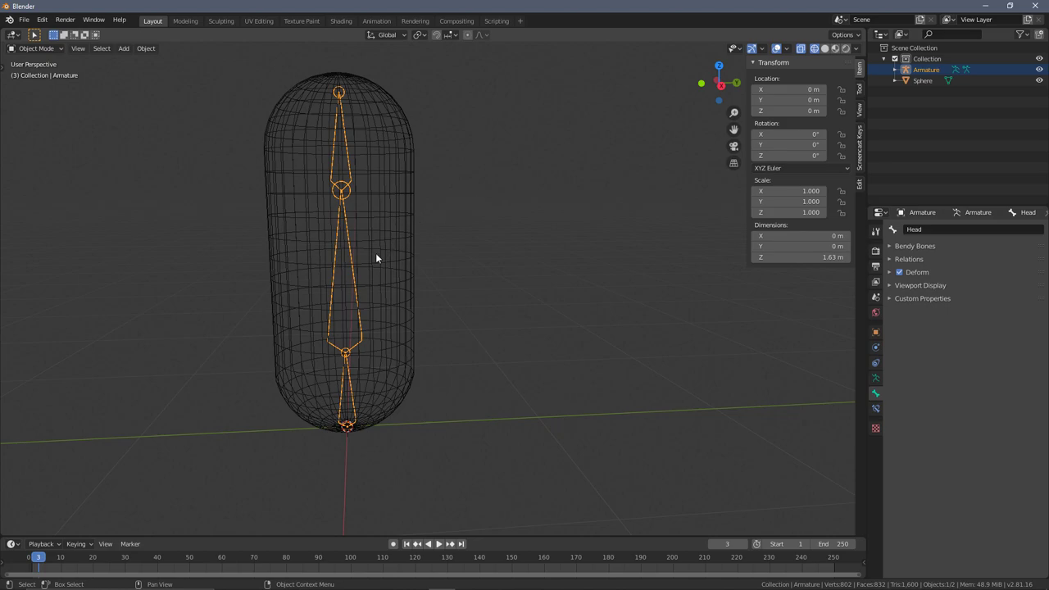
pyautogui.press('g')
pyautogui.click(388, 217)
pyautogui.press('ctrl+z')
# Select the capsule mesh, then add the armature to the selection as the active object.
pyautogui.click(407, 208)
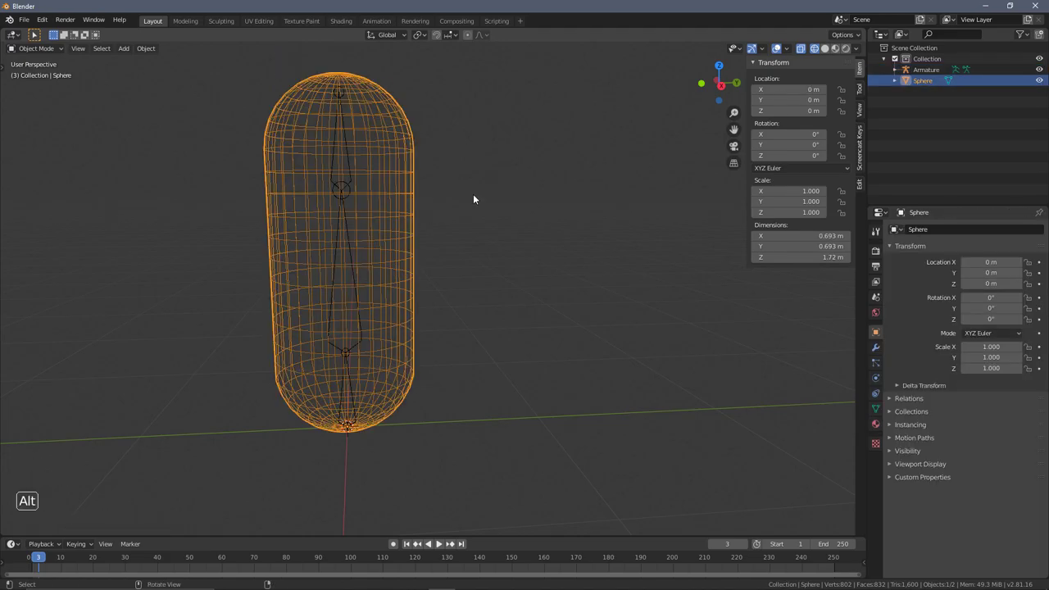
pyautogui.middleClick(542, 237)
pyautogui.middleClick(473, 247)
pyautogui.click(277, 210)
pyautogui.middleClick(456, 228)
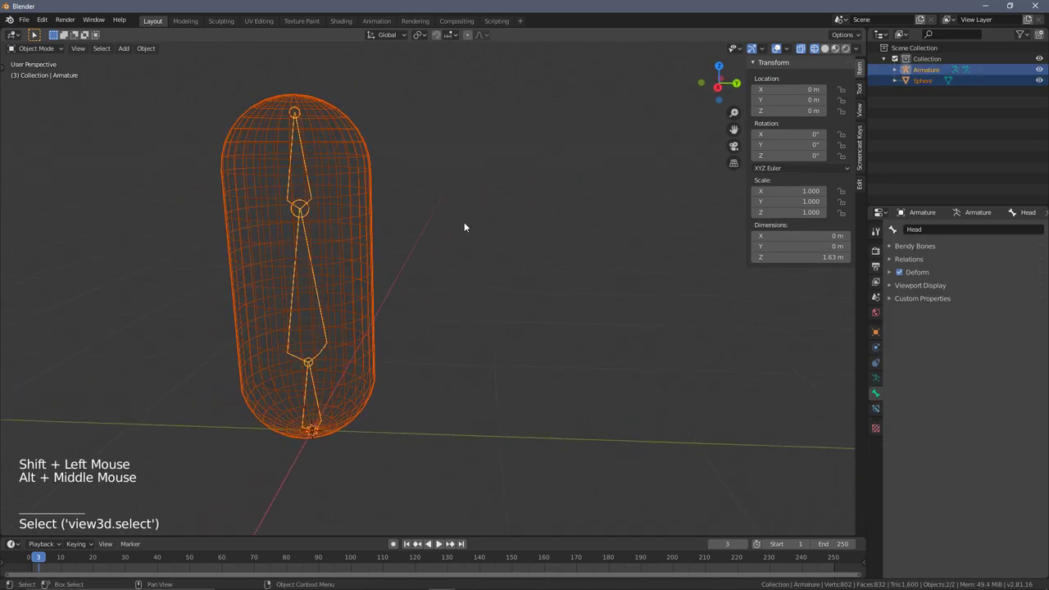